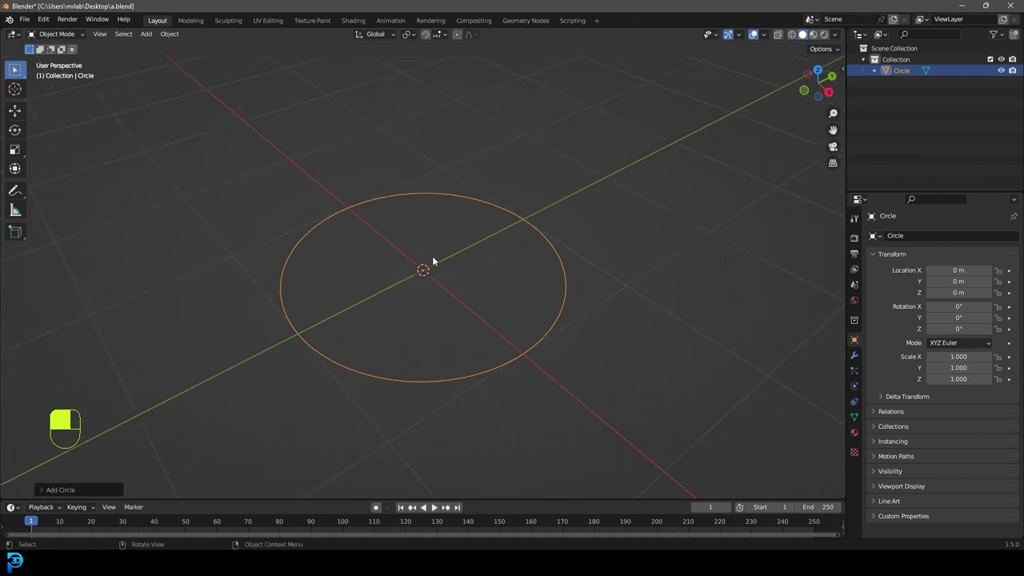
# Step: Extrude the circle up along Z into a tall cylinder, cap its top with a face and recalculate normals
pyautogui.press('Tab')
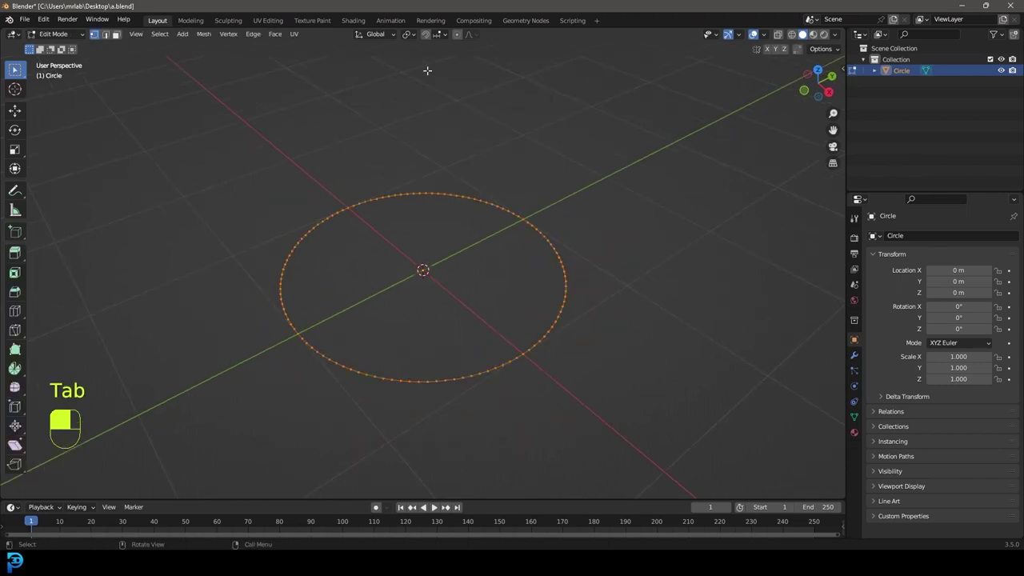
pyautogui.press('e')
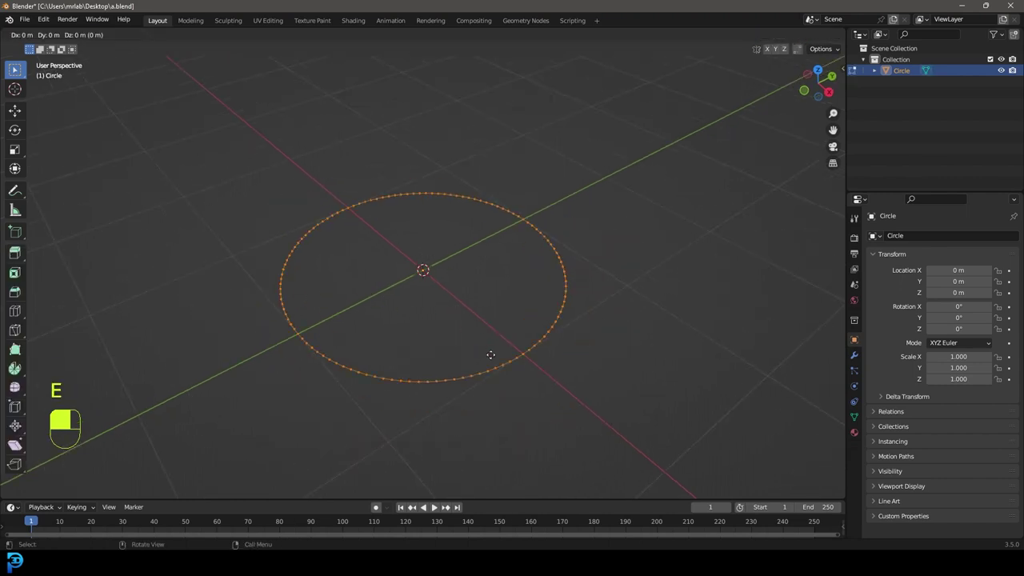
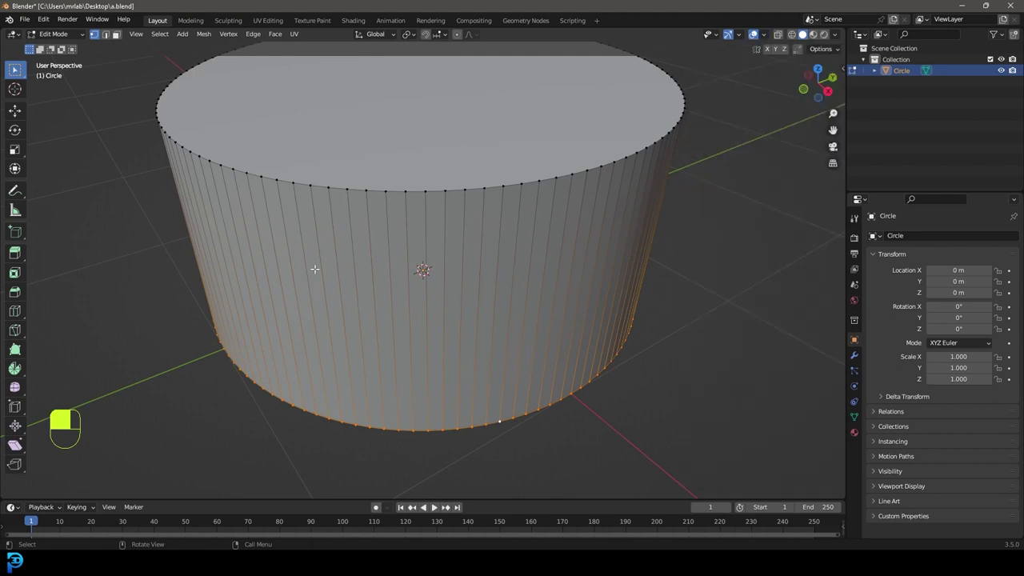
pyautogui.press('z')
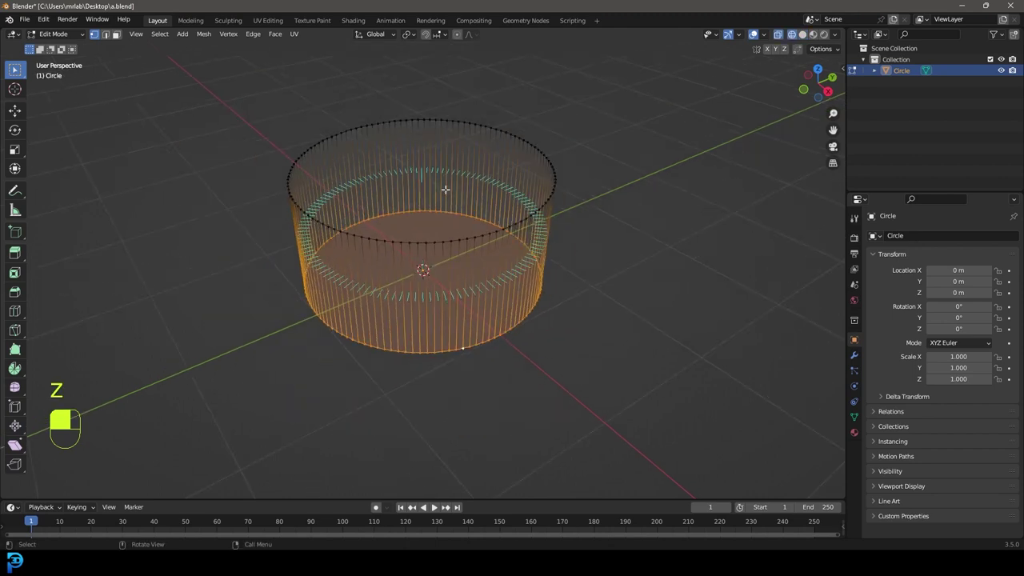
pyautogui.press('a')
pyautogui.press('z')
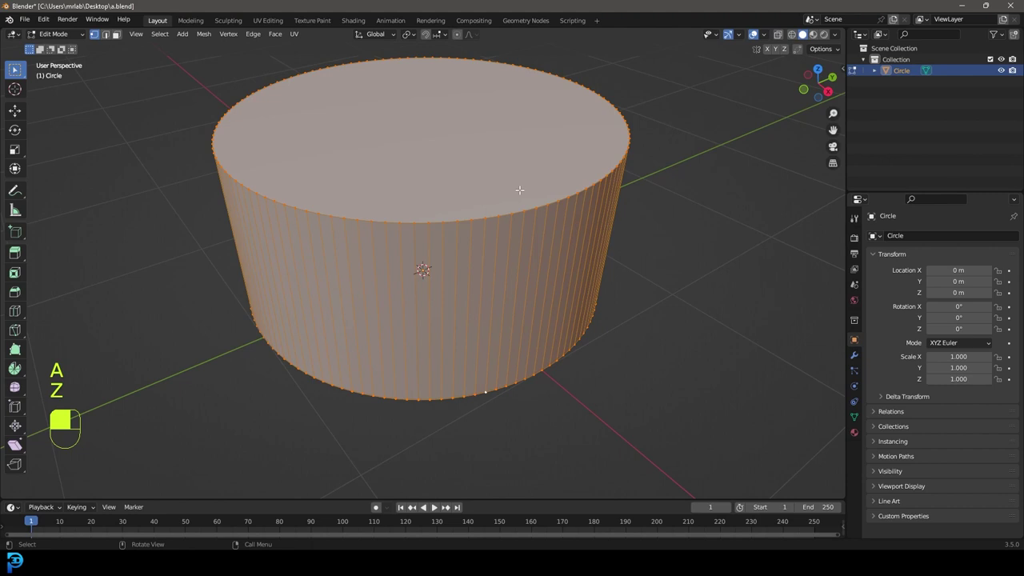
pyautogui.press('alt+n')
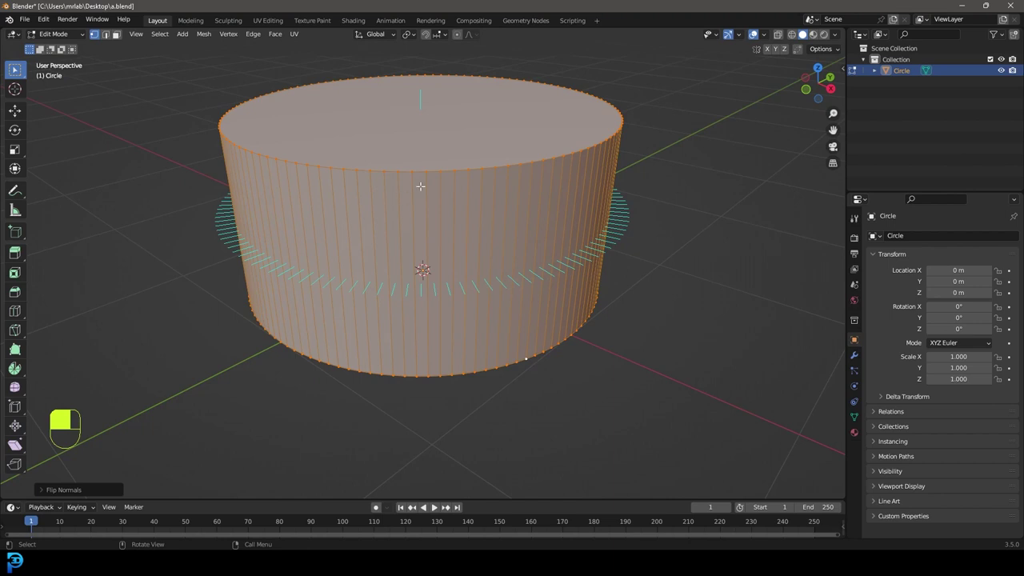
# Step: Add a Suzanne monkey mesh beside the cylinder in Object Mode
pyautogui.press('Tab')
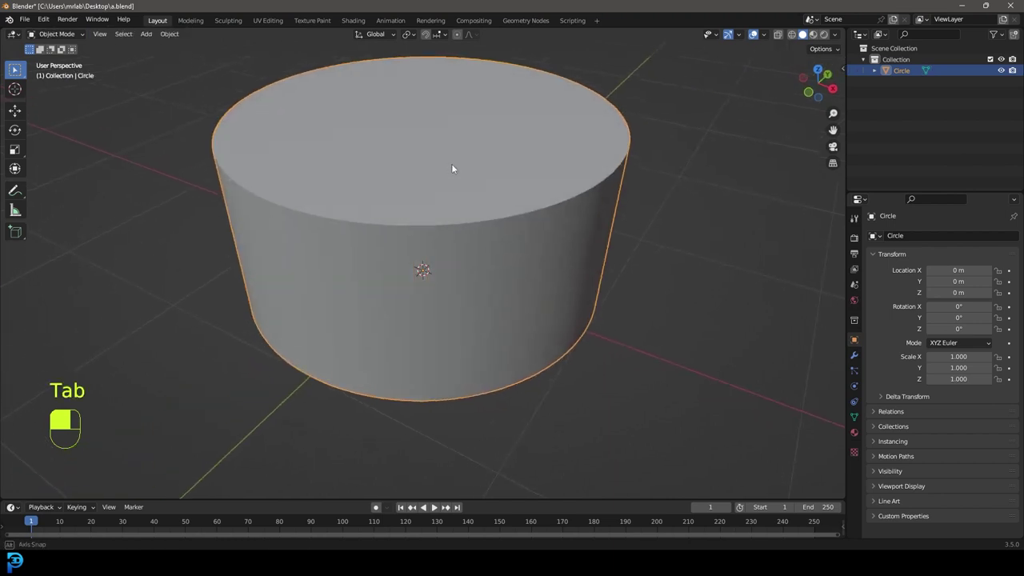
pyautogui.moveTo(468, 161); pyautogui.dragTo(497, 168)
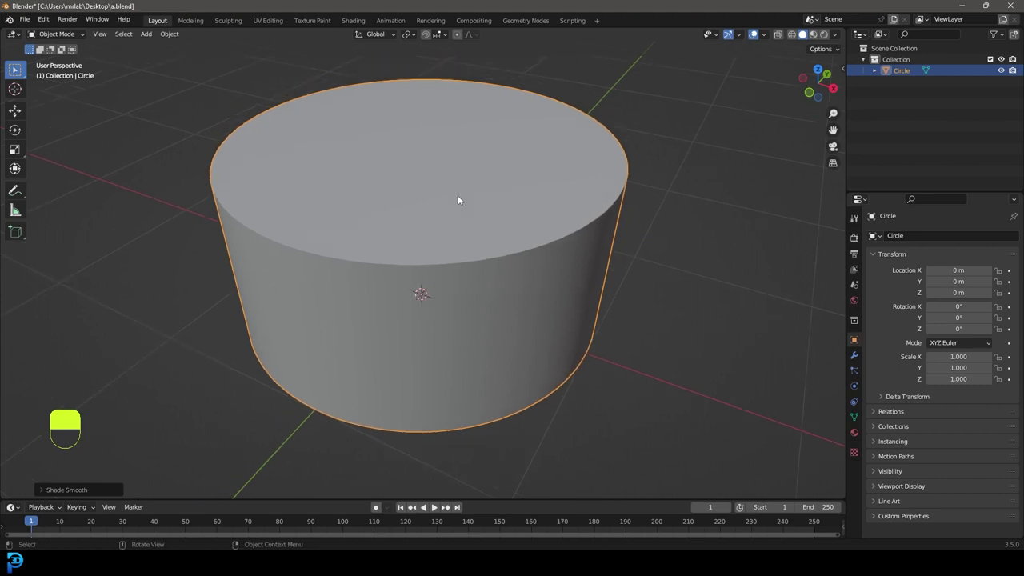
pyautogui.press('shift+a')
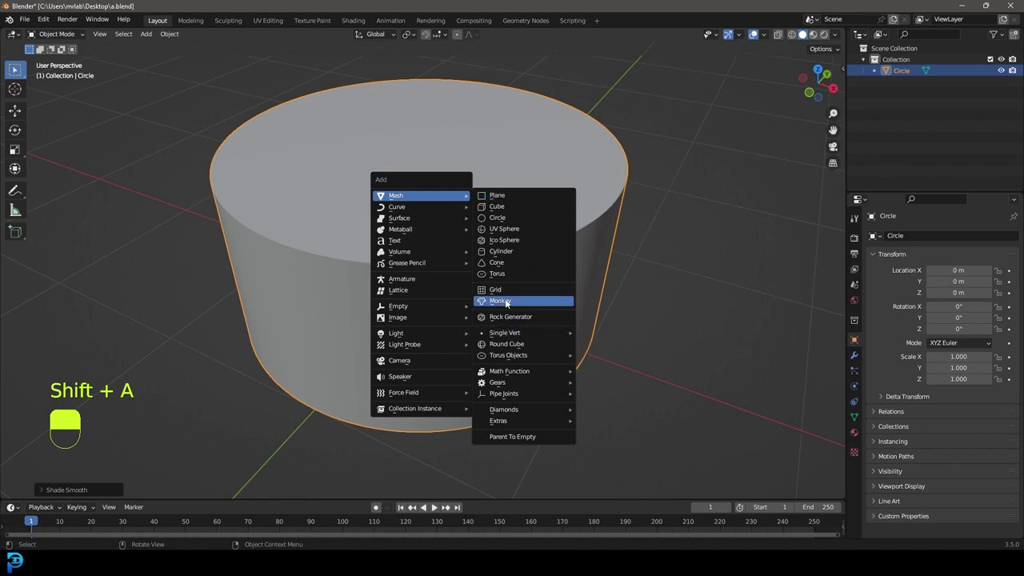
pyautogui.press('z')
pyautogui.moveTo(401, 218); pyautogui.dragTo(855, 354)
# Step: Give the monkey an Ocean modifier so it becomes a wavy ocean surface
pyautogui.moveTo(855, 354); pyautogui.dragTo(894, 238)
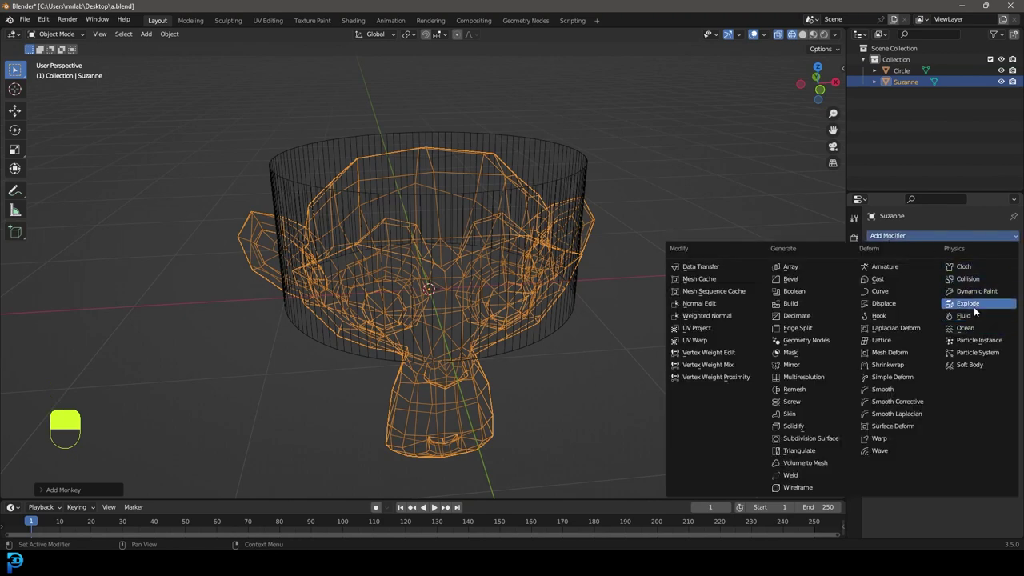
pyautogui.moveTo(562, 176); pyautogui.dragTo(449, 191)
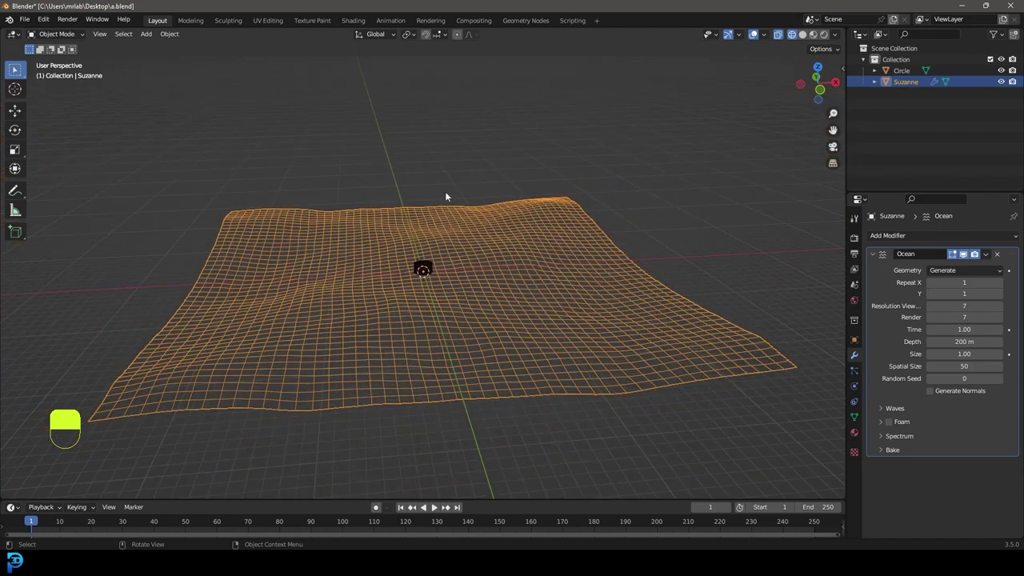
# Step: Return to solid shading and raise the Ocean modifier's wave Scale to 2.100
pyautogui.press('z')
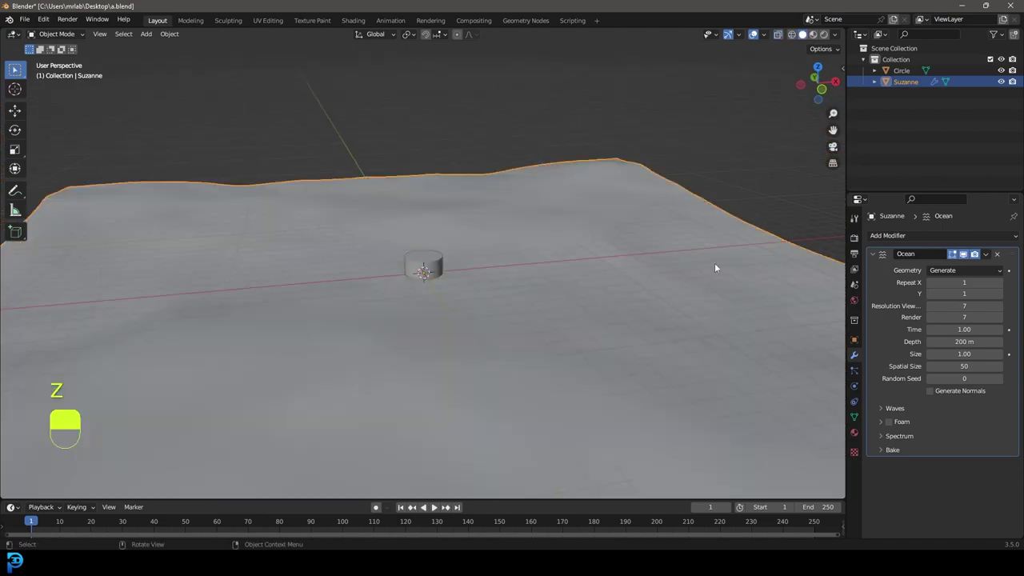
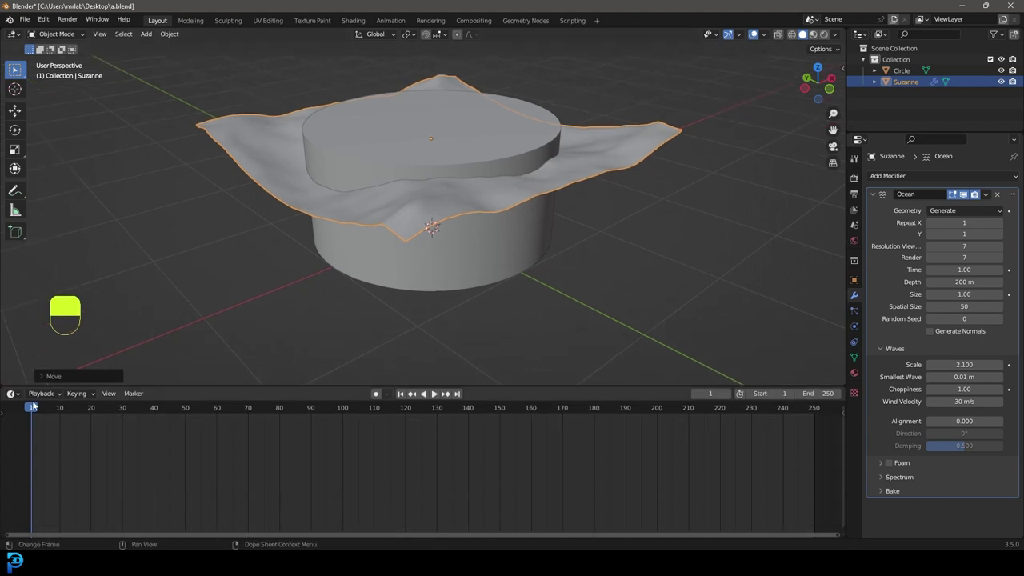
# Step: Keyframe the Ocean modifier's Time at the start and end of the 250-frame range, previewing playback
pyautogui.press('space')
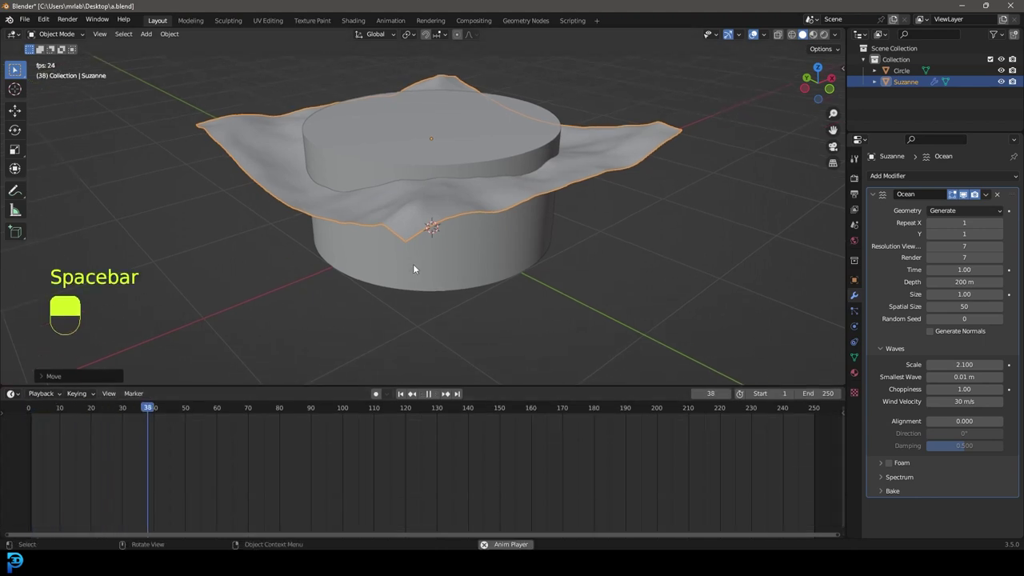
pyautogui.press('space')
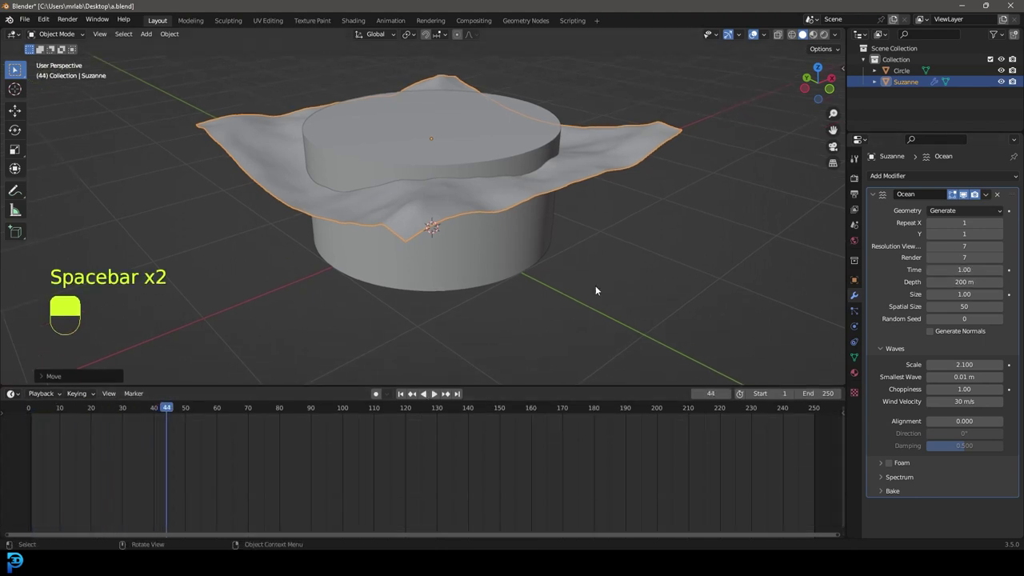
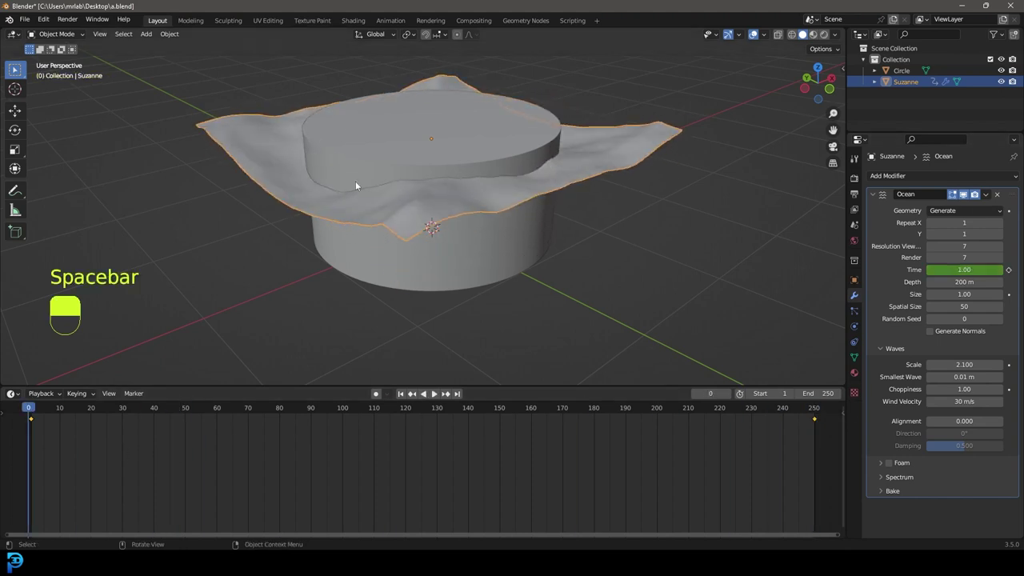
pyautogui.press('space')
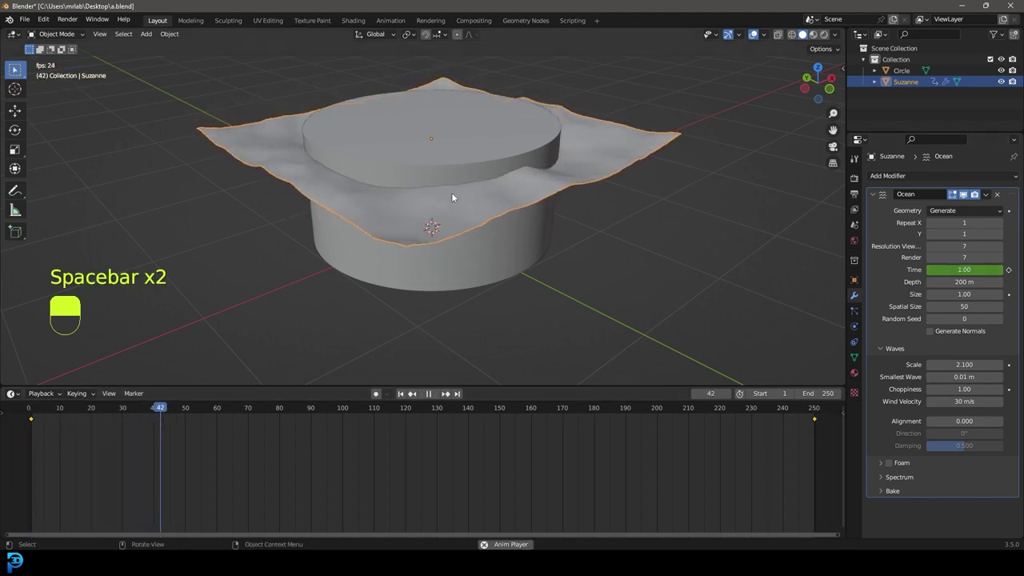
pyautogui.press('space')
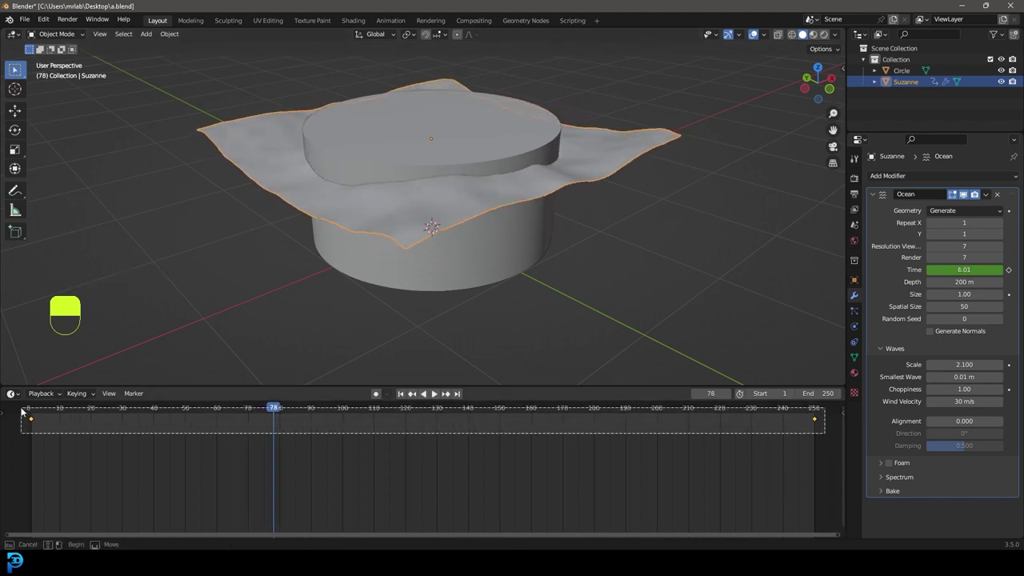
# Step: Box-select the Time keyframes, set Linear interpolation and play back the steadily rolling waves
pyautogui.moveTo(25, 409); pyautogui.dragTo(64, 475)
pyautogui.press('t')
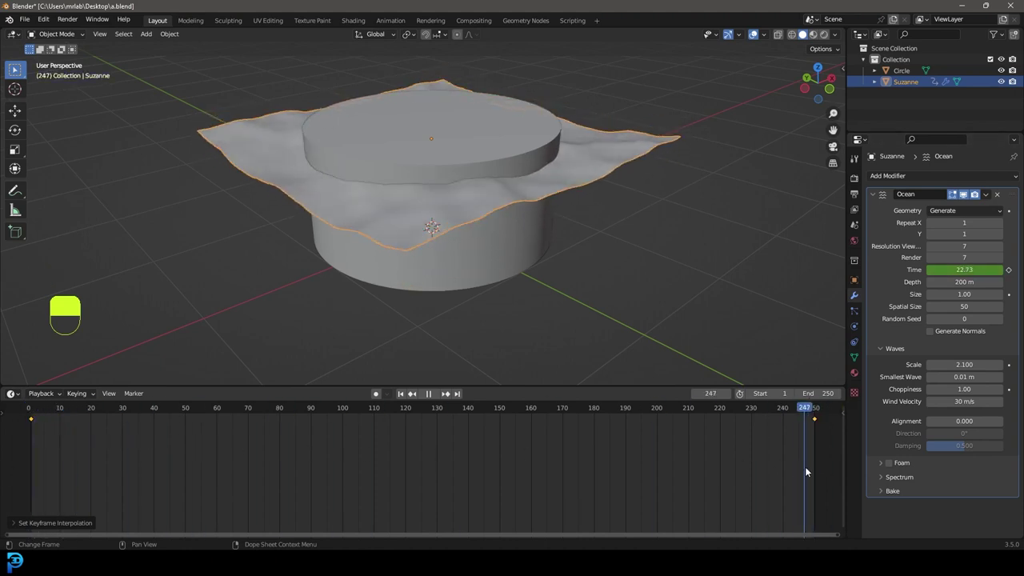
pyautogui.press('space')
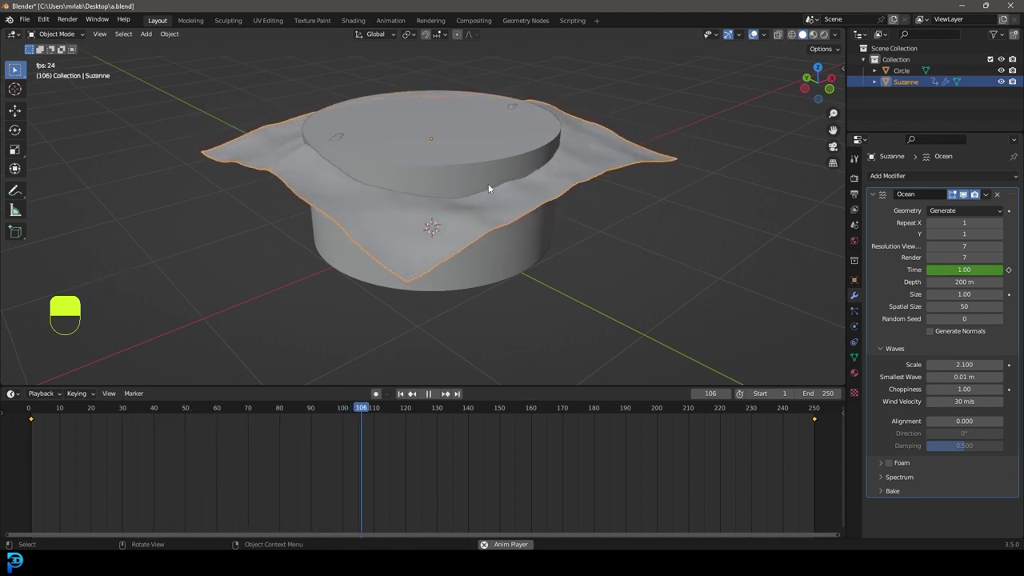
# Step: Thicken the ocean surface with a Solidify modifier (thickness -8.17 m, offset -1) and save
pyautogui.press('space')
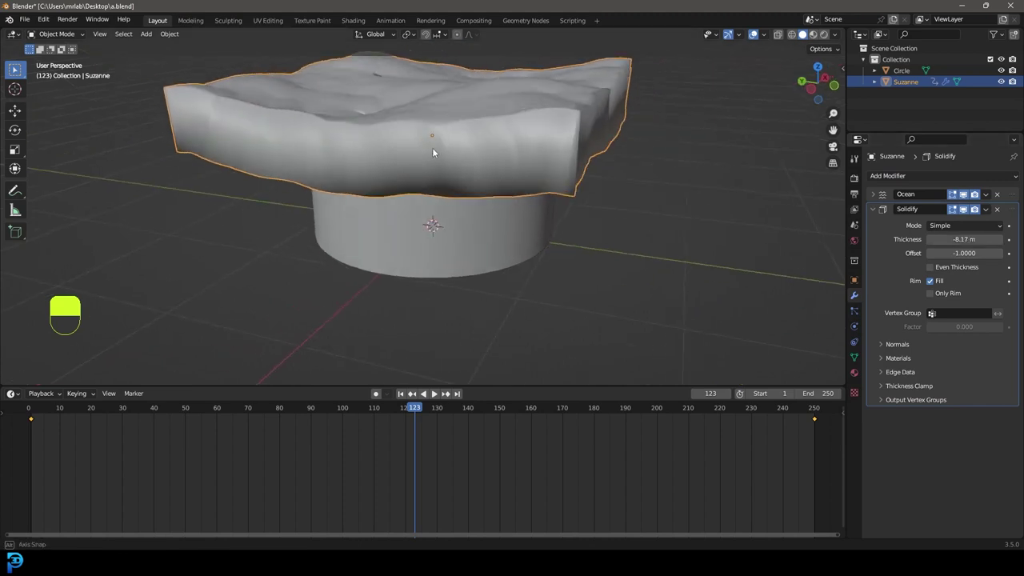
pyautogui.moveTo(445, 147); pyautogui.dragTo(523, 205)
pyautogui.moveTo(446, 147); pyautogui.dragTo(952, 255)
pyautogui.press('space')
pyautogui.press('space')
pyautogui.press('ctrl+s')
# Step: Give Circle a Boolean Difference modifier using Suzanne as the cutter with the Fast solver
pyautogui.moveTo(893, 177); pyautogui.dragTo(1003, 239)
pyautogui.middleClick(951, 255)
pyautogui.rightClick(952, 255)
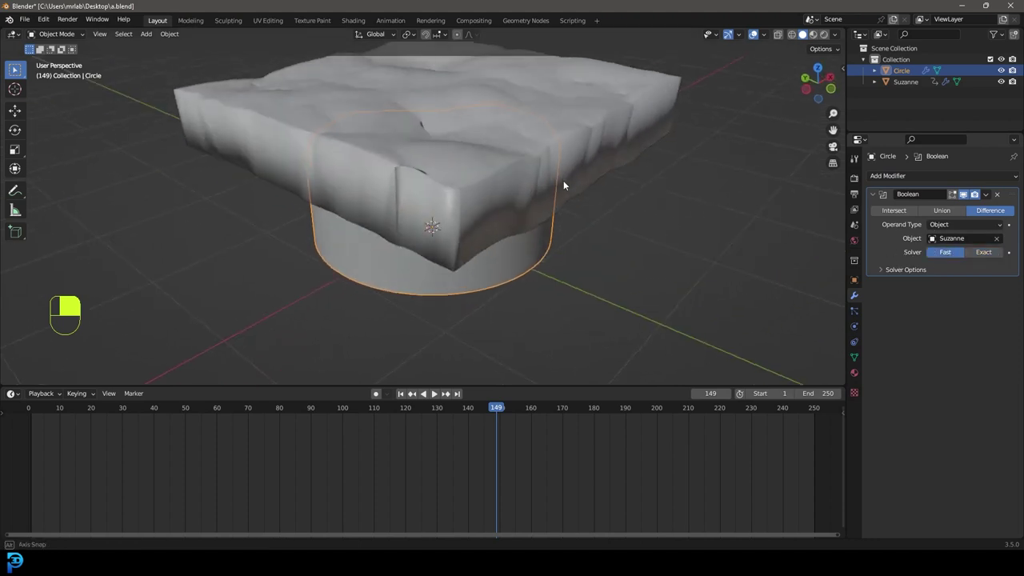
pyautogui.moveTo(635, 103); pyautogui.dragTo(589, 110)
# Step: Move the ocean block into a new collection named cutter and hide it in the Outliner
pyautogui.press('m')
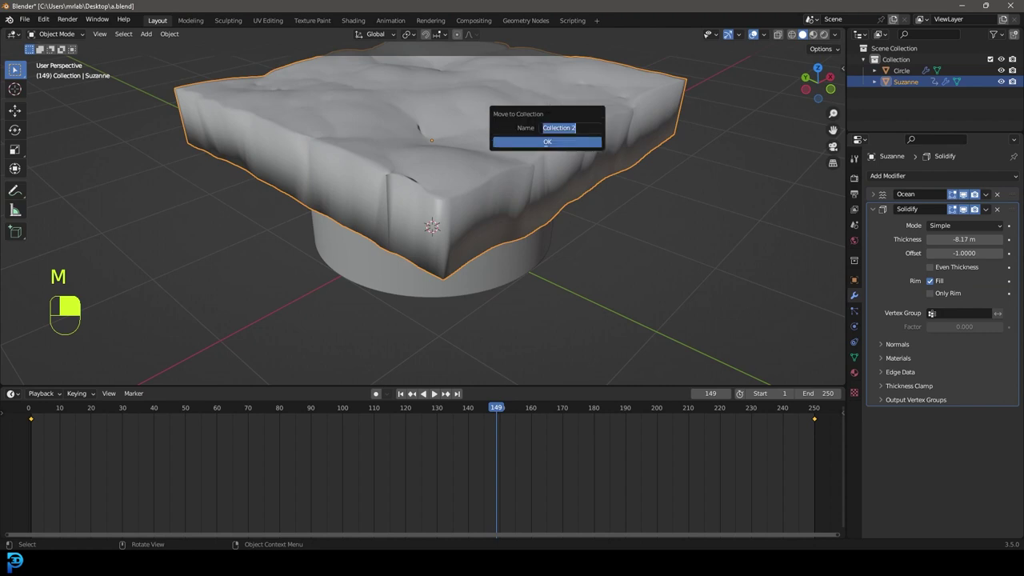
pyautogui.press('t')
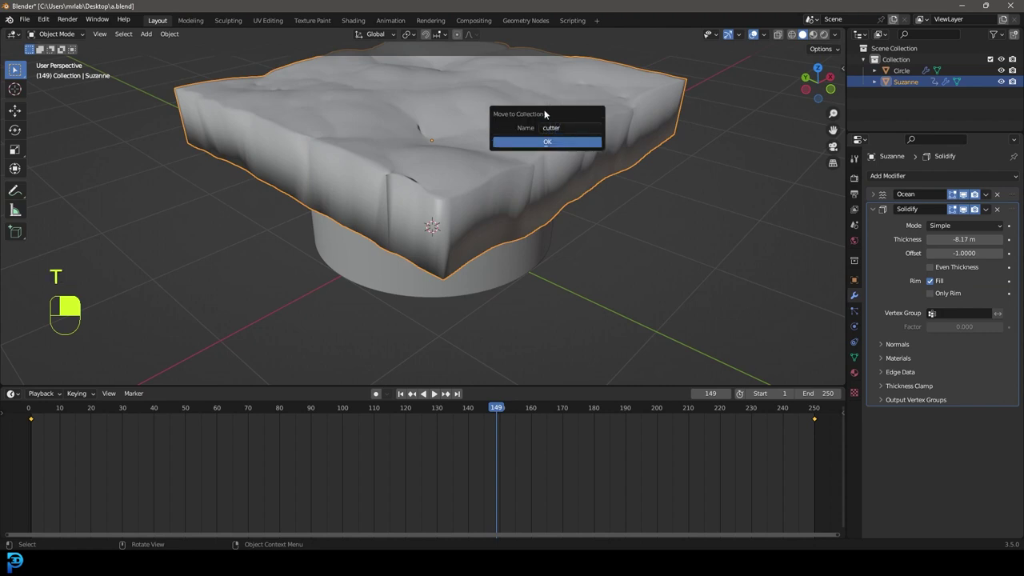
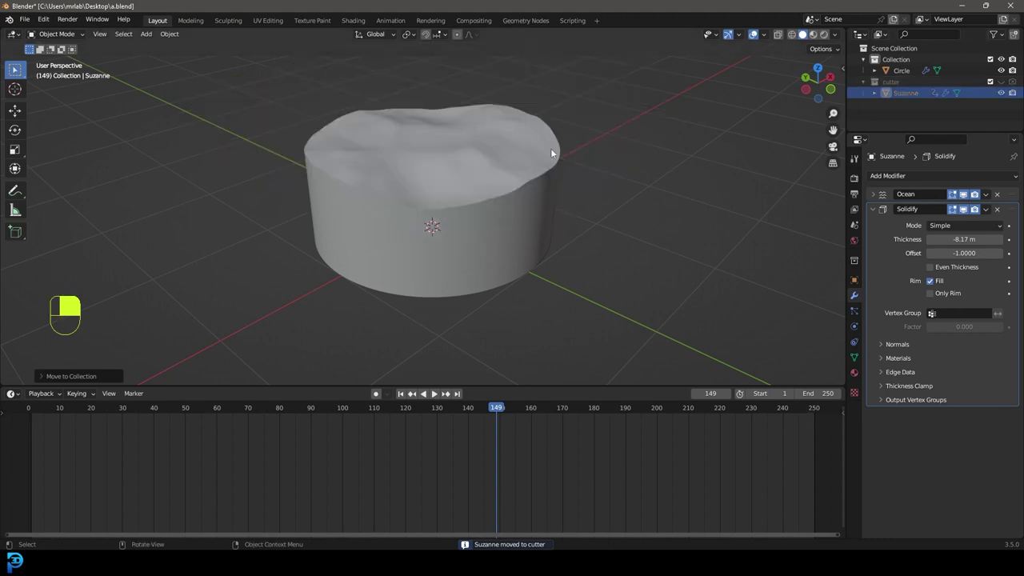
pyautogui.press('space')
pyautogui.moveTo(509, 204); pyautogui.dragTo(463, 177)
# Step: Save the file and play back to check the cylinder's wave-carved top
pyautogui.press('ctrl+s')
pyautogui.press('space')
pyautogui.press('z')
pyautogui.press('z')
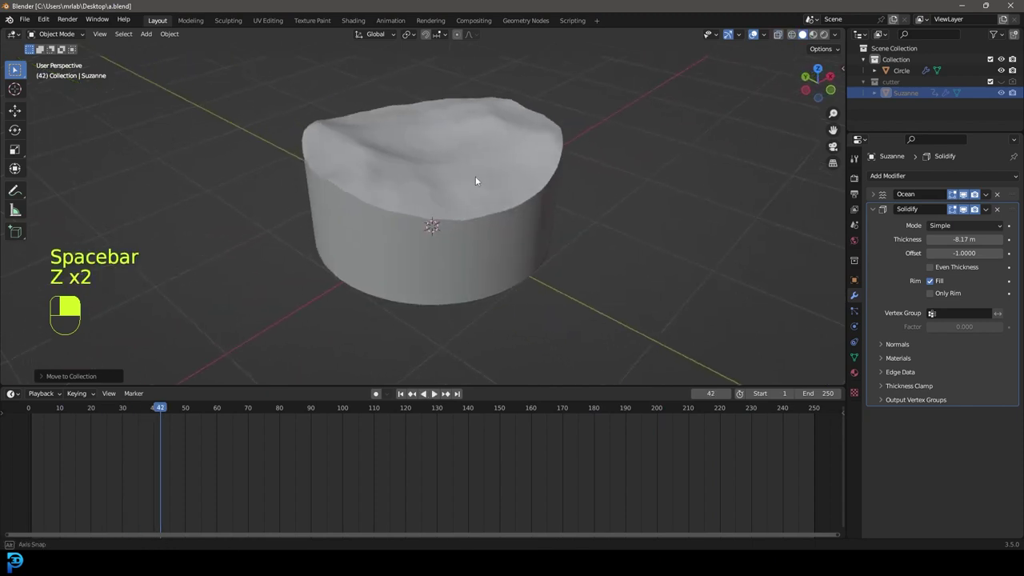
# Step: Add a new circle and extrude it upward into a container ring around the wavy water
pyautogui.press('shift+a')
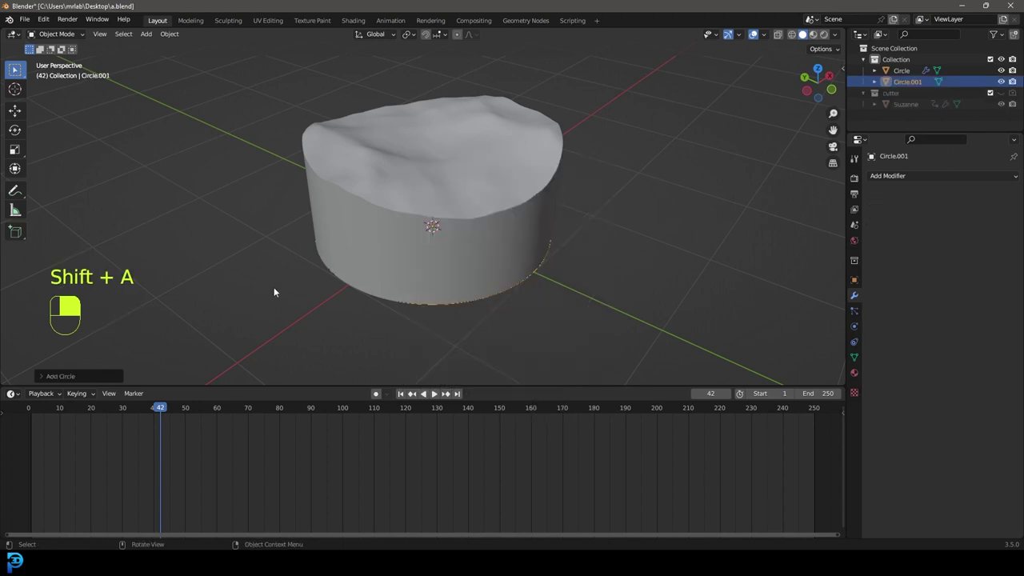
pyautogui.press('Tab')
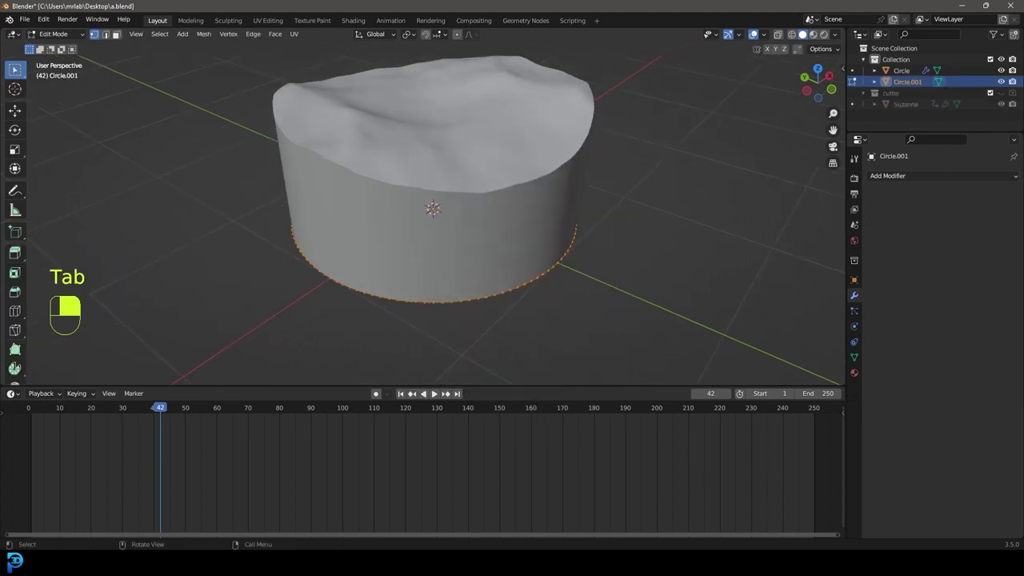
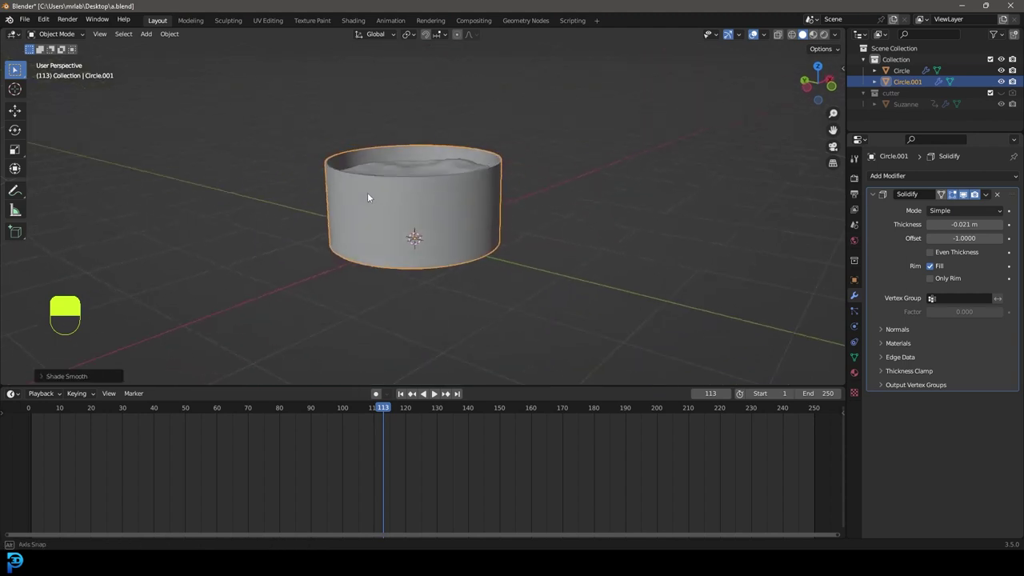
pyautogui.press('alt+a')
# Step: Thin the ring's wall with a Solidify modifier at -0.021 m and add a Plane mesh
pyautogui.press('space')
pyautogui.press('space')
pyautogui.press('shift+a')
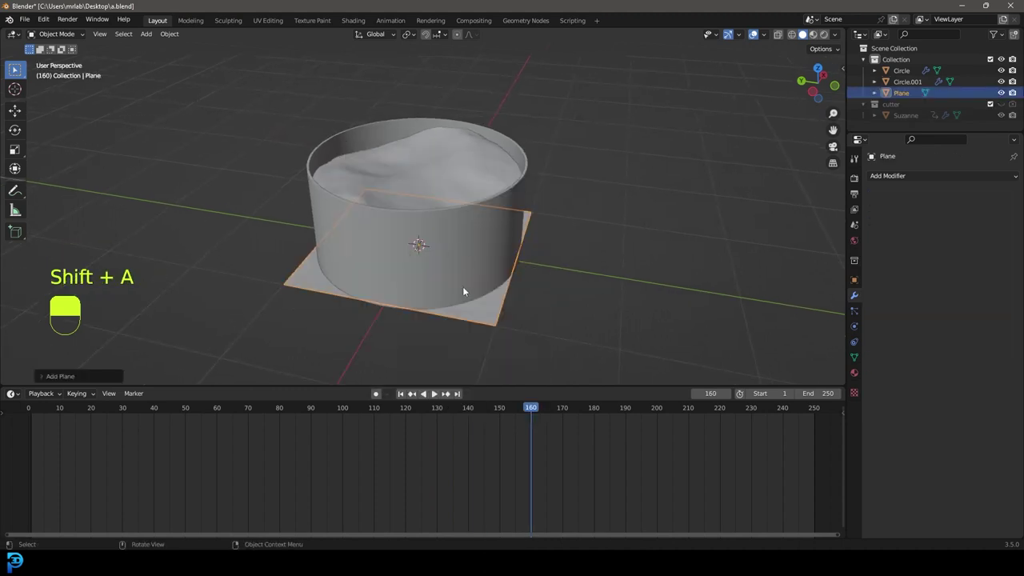
# Step: Move and scale the plane over the water surface, then subdivide it into a fine grid of faces
pyautogui.press('g')
pyautogui.moveTo(483, 178); pyautogui.dragTo(452, 179)
pyautogui.press('s')
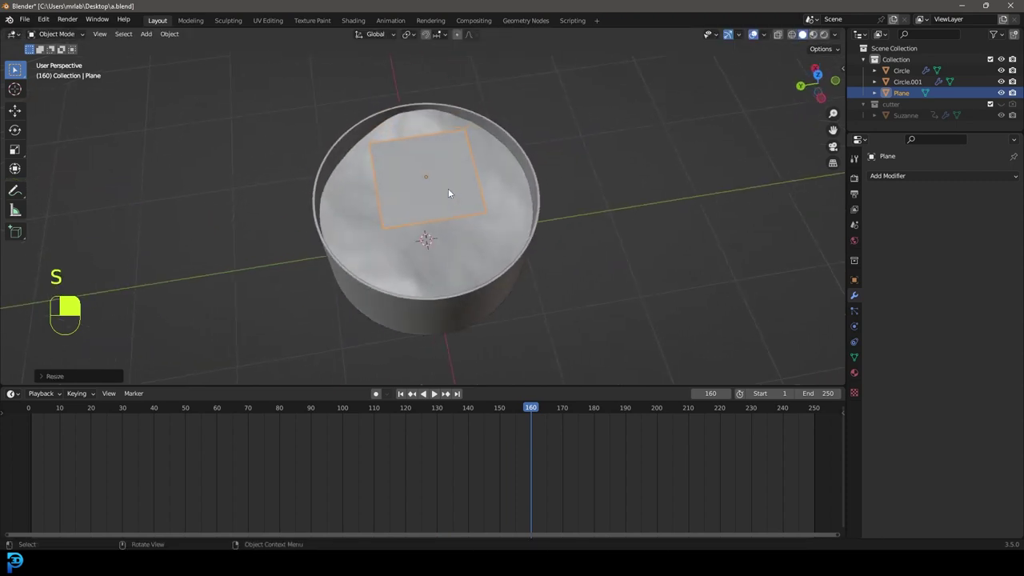
pyautogui.press('ctrl+a')
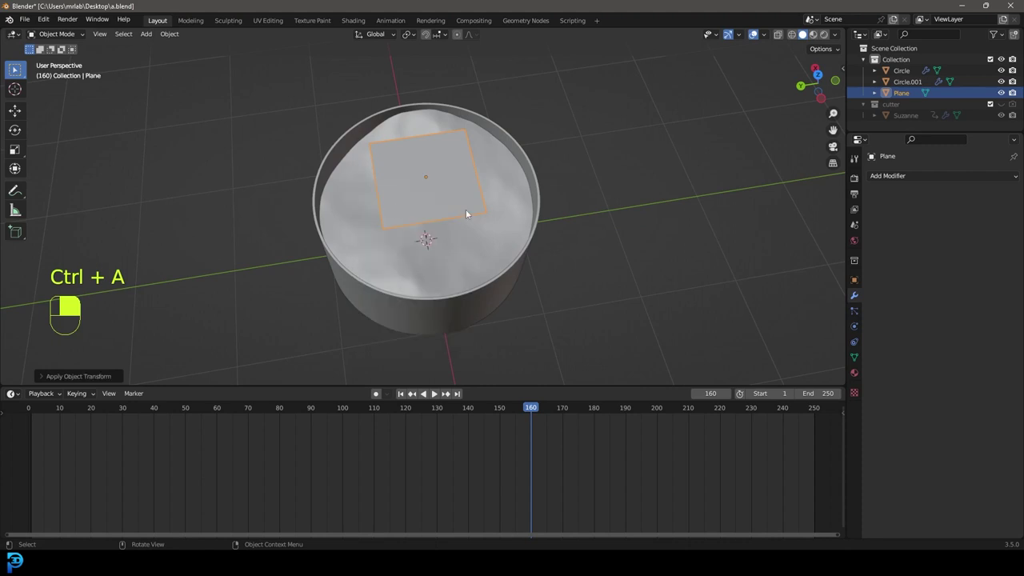
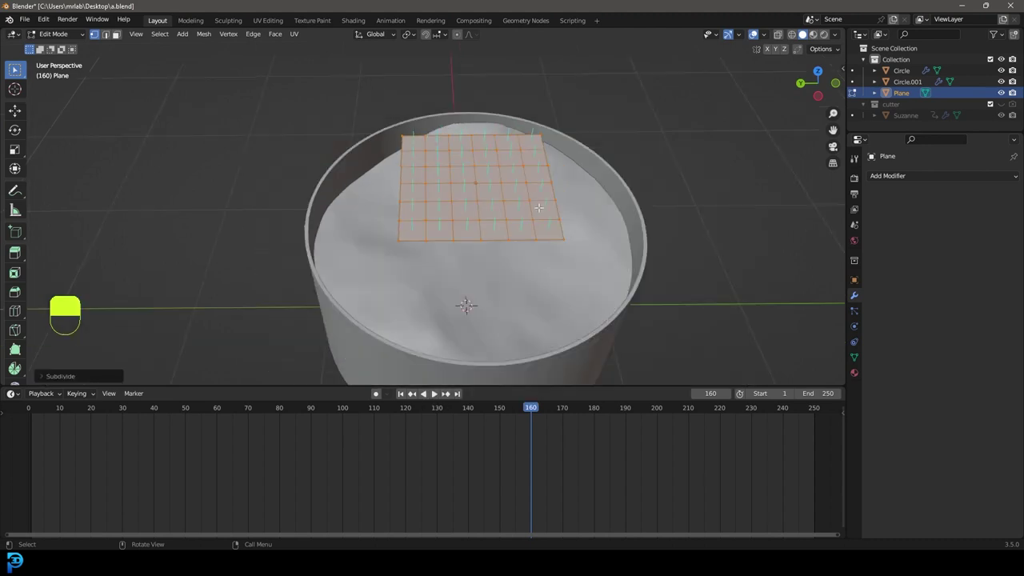
pyautogui.press('Tab')
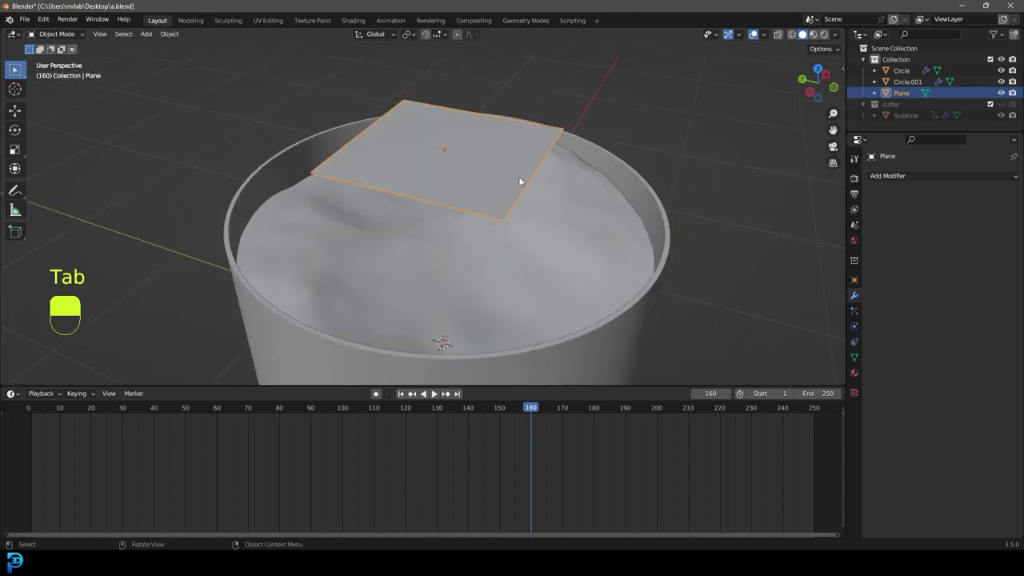
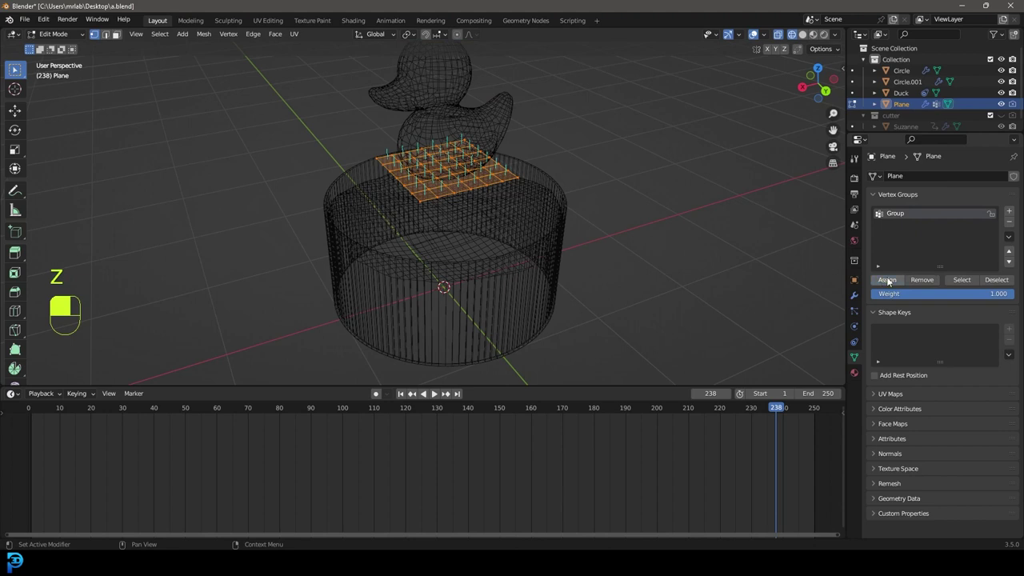
# Step: Target the duck's Copy Location at the plane's vertex group and keyframe its rotation along the timeline
pyautogui.press('Tab')
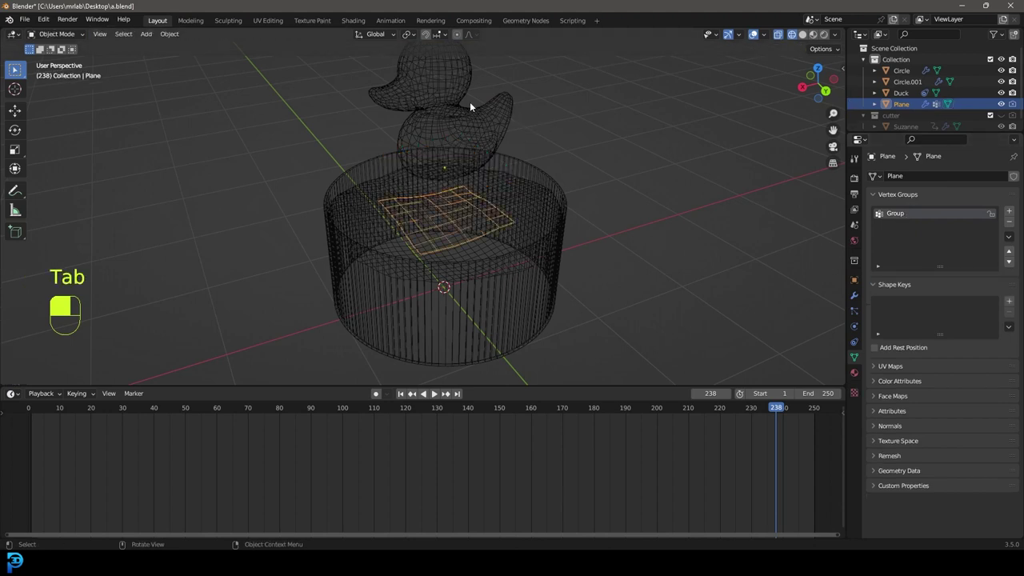
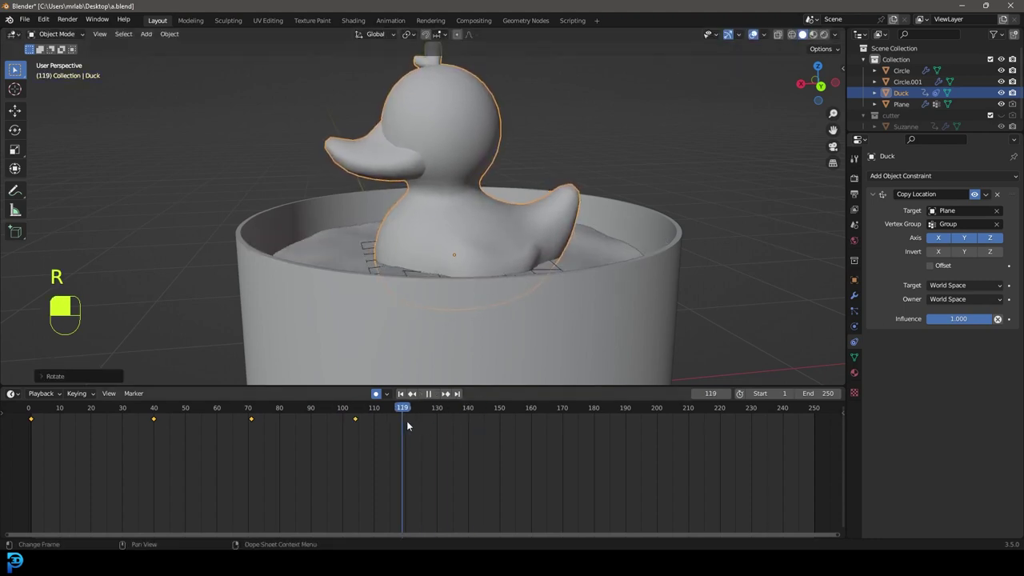
pyautogui.press('r')
pyautogui.moveTo(620, 287); pyautogui.dragTo(498, 411)
pyautogui.press('r')
pyautogui.moveTo(498, 411); pyautogui.dragTo(619, 260)
pyautogui.press('r')
pyautogui.moveTo(619, 261); pyautogui.dragTo(560, 407)
pyautogui.moveTo(560, 407); pyautogui.dragTo(651, 243)
pyautogui.press('r')
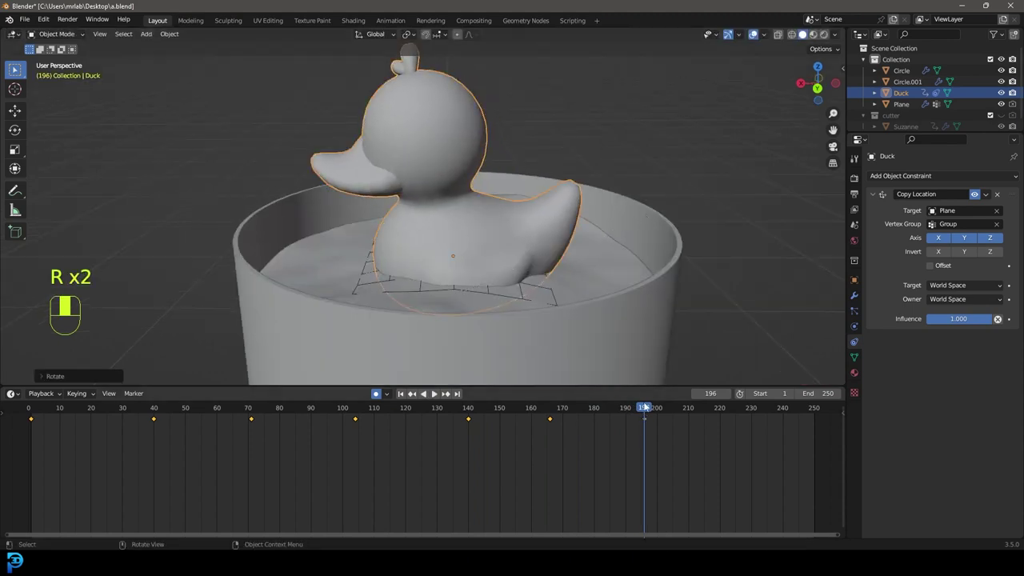
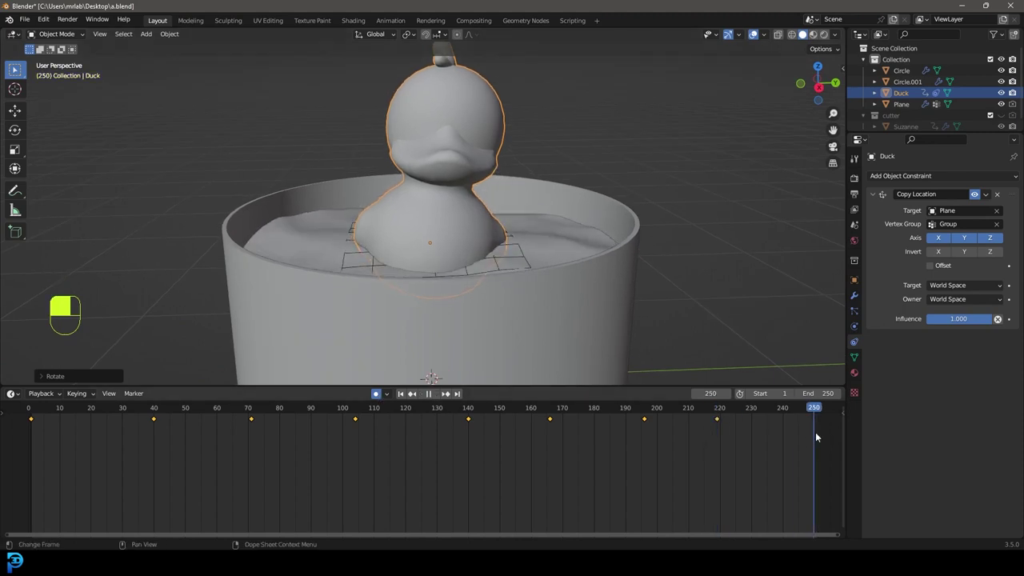
pyautogui.press('r')
# Step: Play back the duck riding the waves in the container and save the blend file
pyautogui.moveTo(660, 253); pyautogui.dragTo(379, 394)
pyautogui.click(379, 395)
pyautogui.moveTo(380, 394); pyautogui.dragTo(386, 194)
pyautogui.press('alt+a')
pyautogui.press('ctrl+s')
pyautogui.press('space')
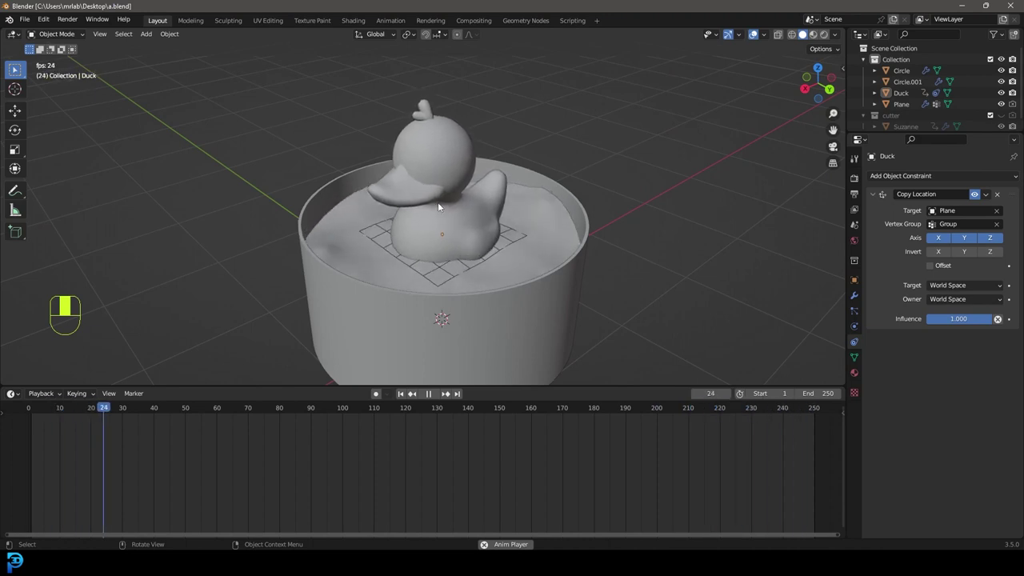
pyautogui.press('space')
pyautogui.press('ctrl+s')
pyautogui.press('ctrl+s')
# Step: Add Circle.002 and scale it up around the container's base
pyautogui.press('shift+a')
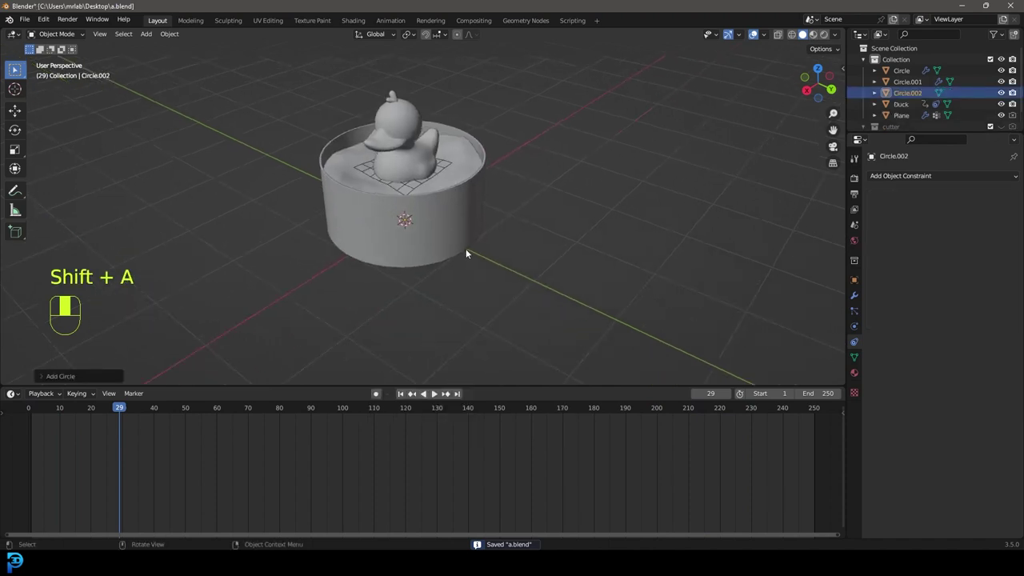
pyautogui.press('z')
pyautogui.press('Tab')
pyautogui.press('s')
pyautogui.press('z')
pyautogui.press('e')
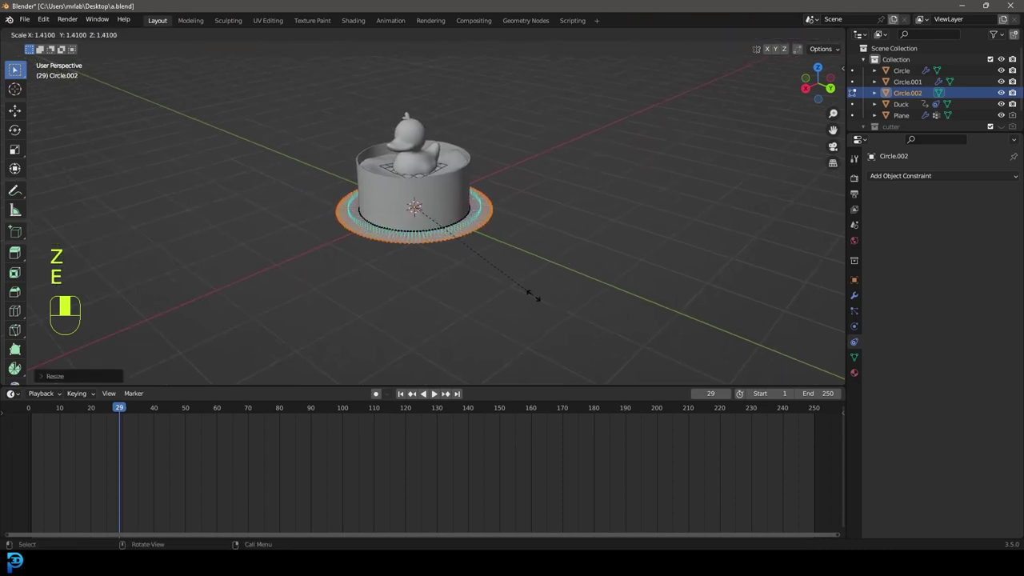
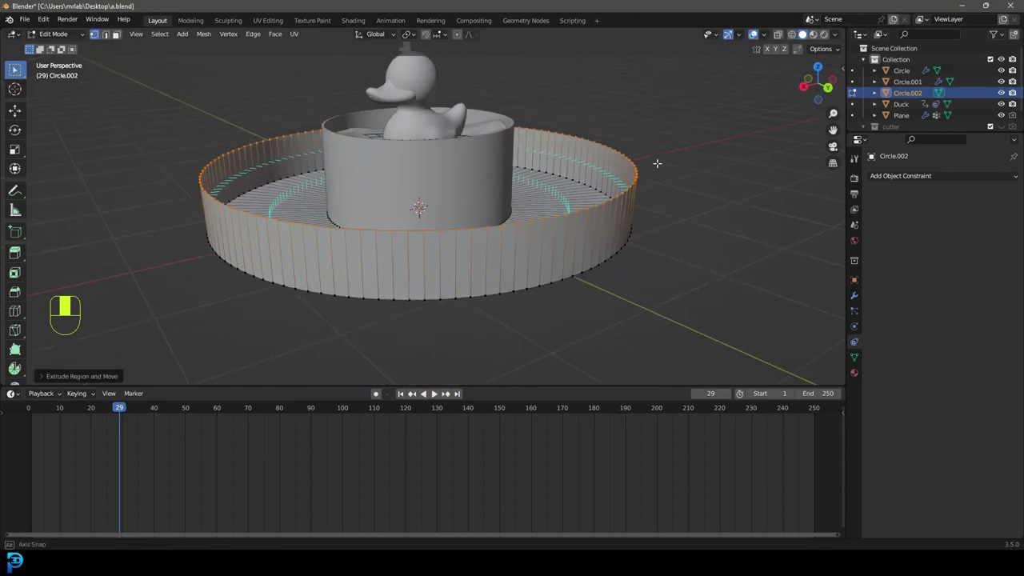
# Step: Extrude and scale the outer edge loop into a wide flat ground ring, then leave Edit Mode
pyautogui.press('e')
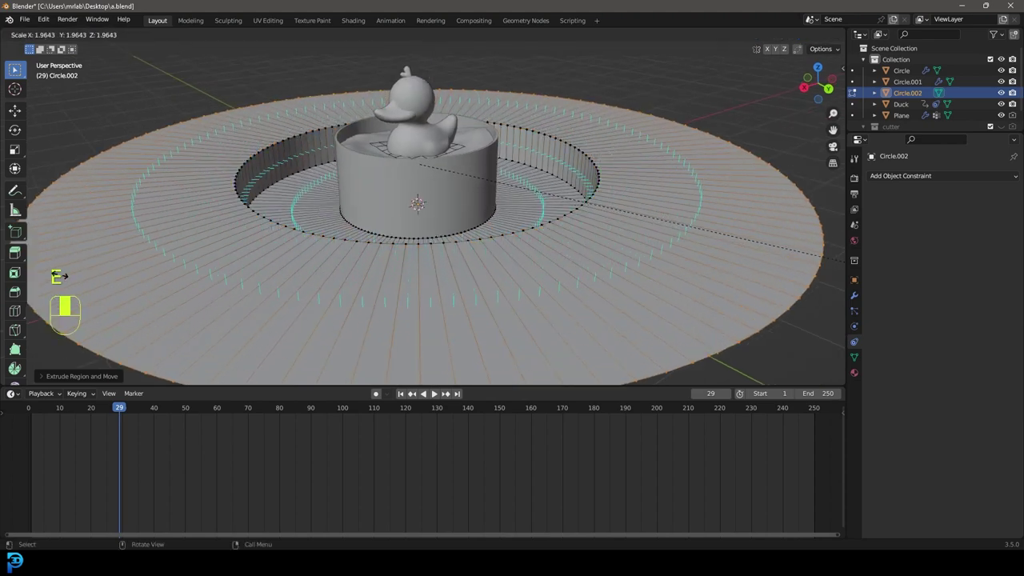
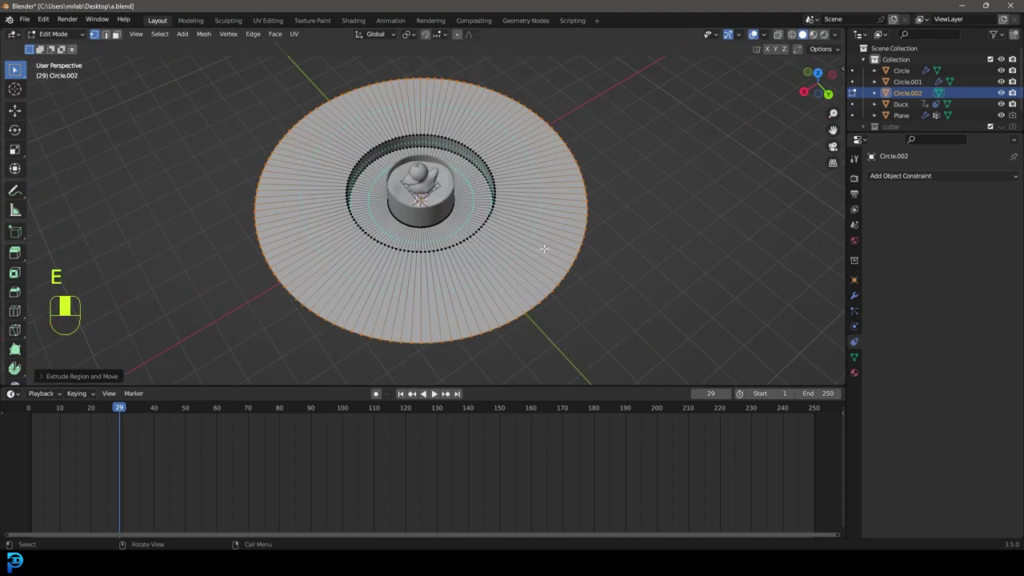
pyautogui.press('s')
pyautogui.press('Tab')
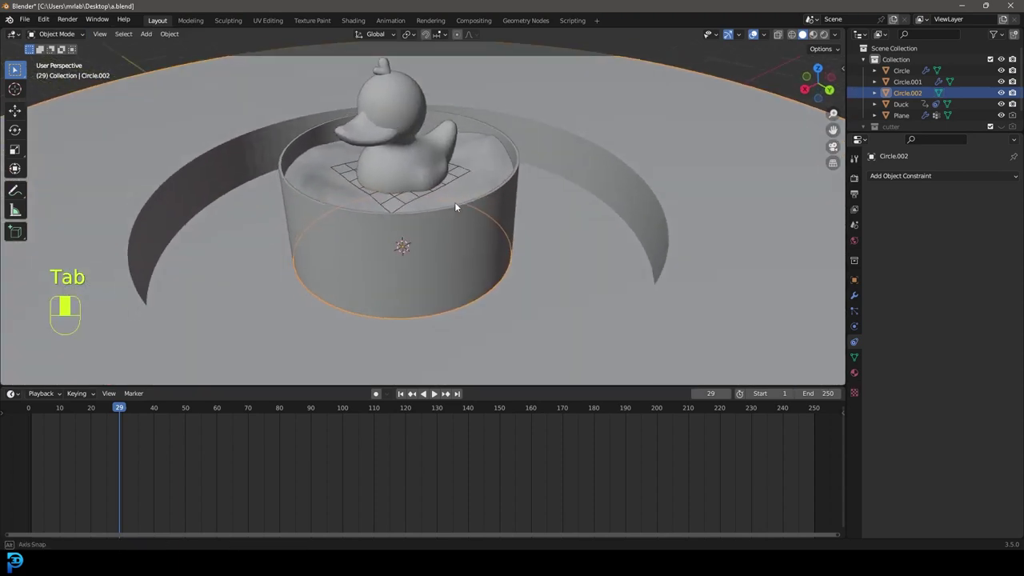
pyautogui.press('shift+a')
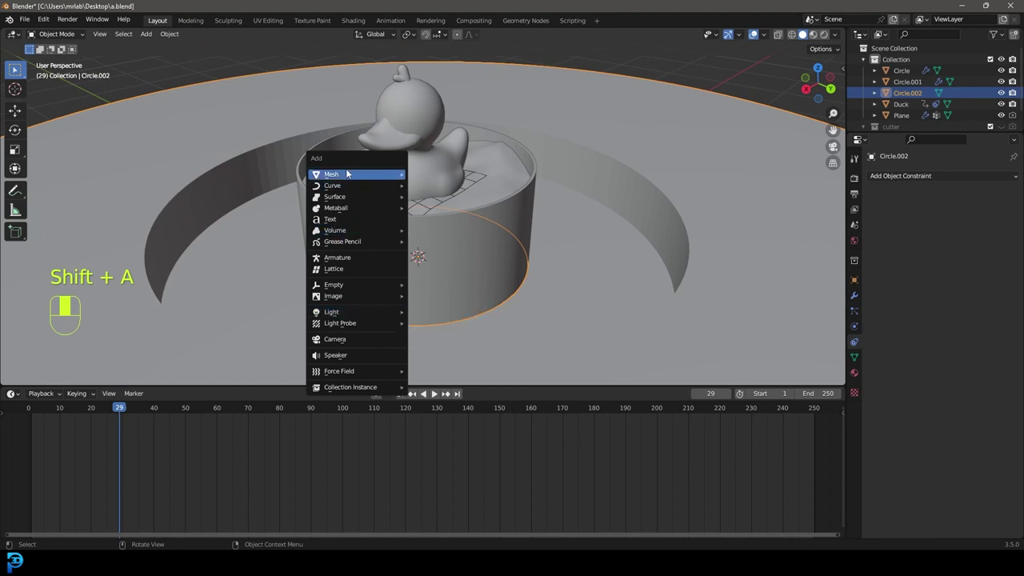
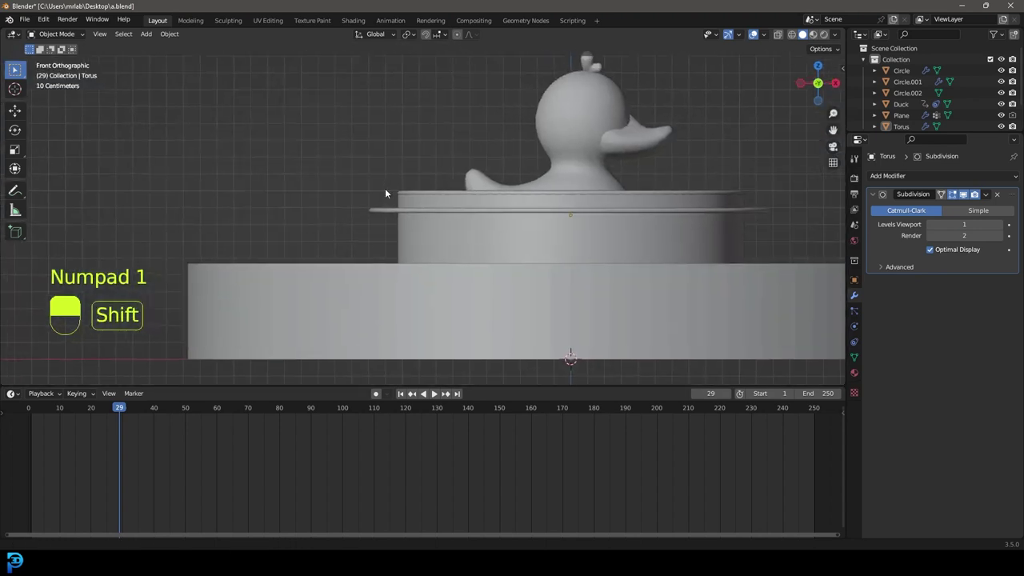
# Step: Save the file, add a new circle (Circle.003) and move it up to the container's rim
pyautogui.press('ctrl+s')
pyautogui.press('ctrl+s')
pyautogui.press('shift+a')
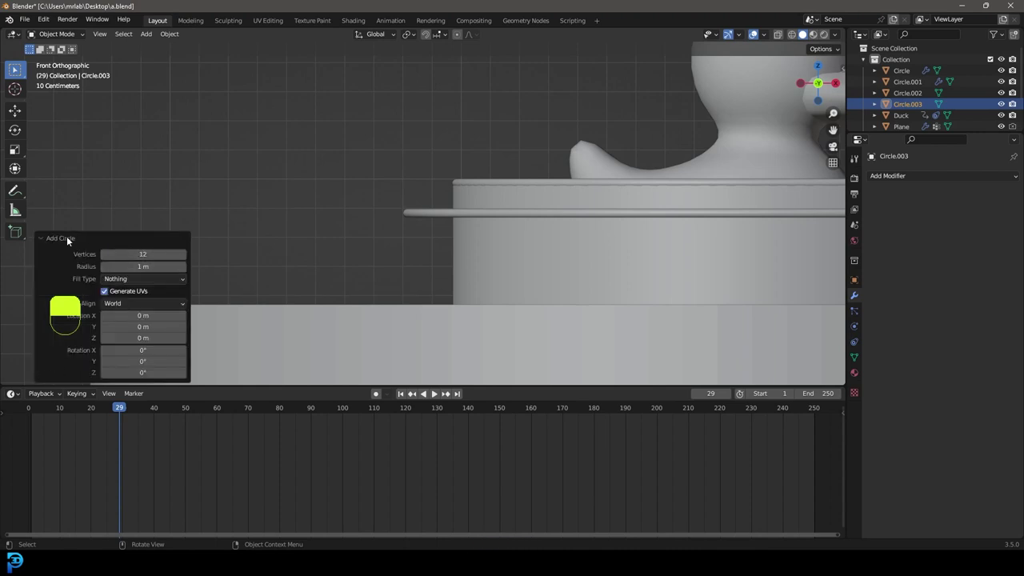
pyautogui.press('g')
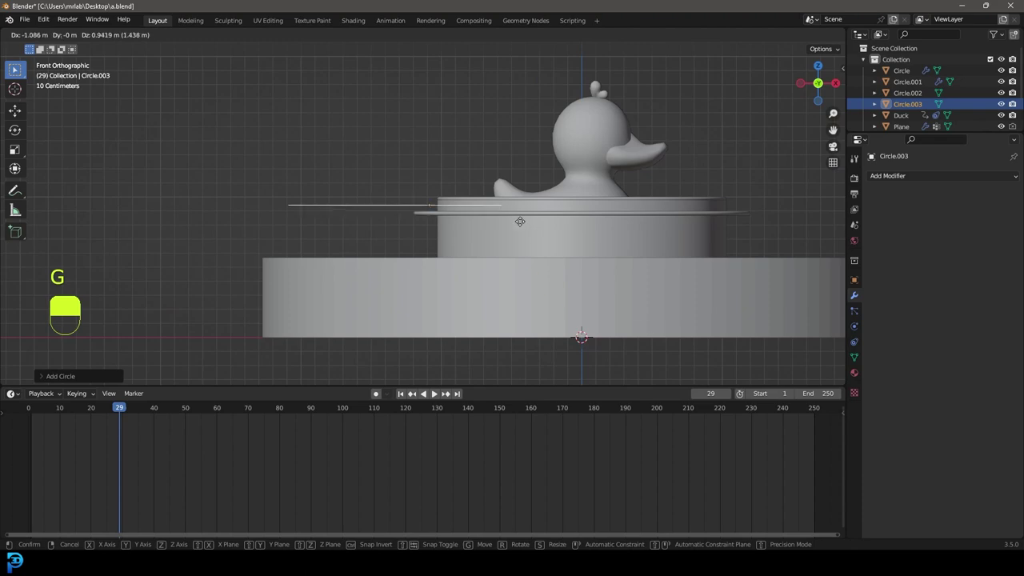
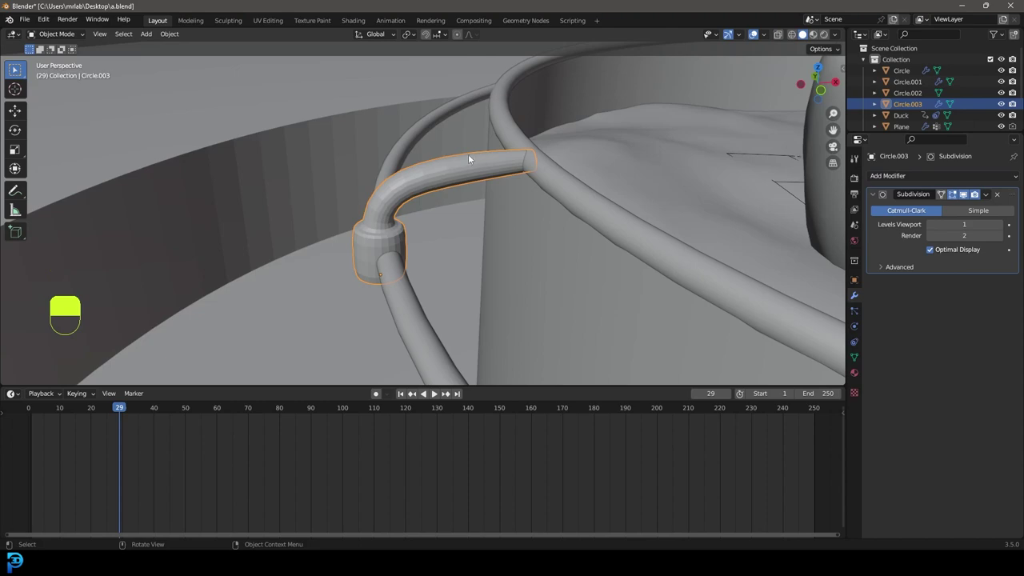
# Step: View the container from directly above in wireframe and select the railing post
pyautogui.press('alt+a')
pyautogui.press('KP_7')
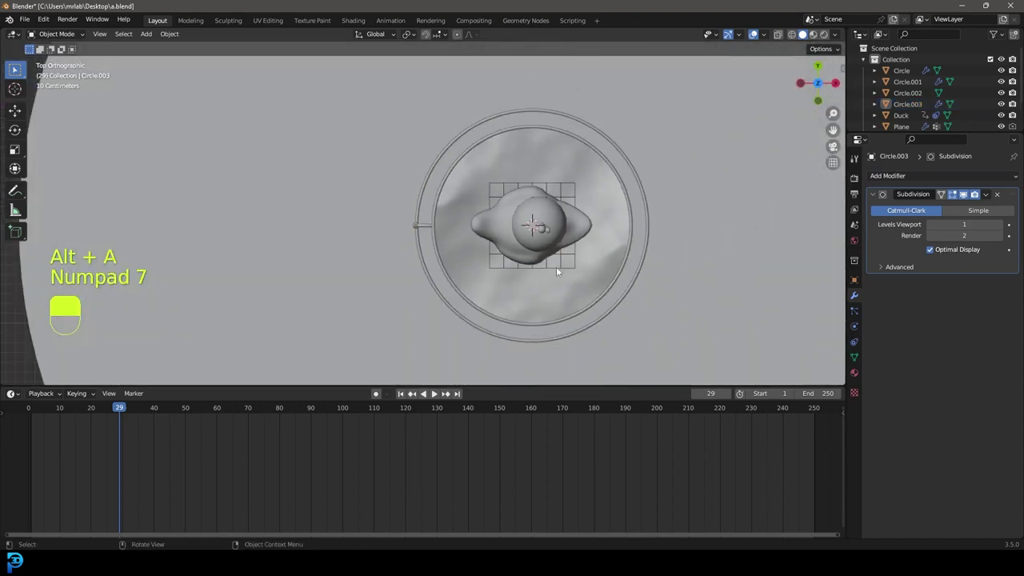
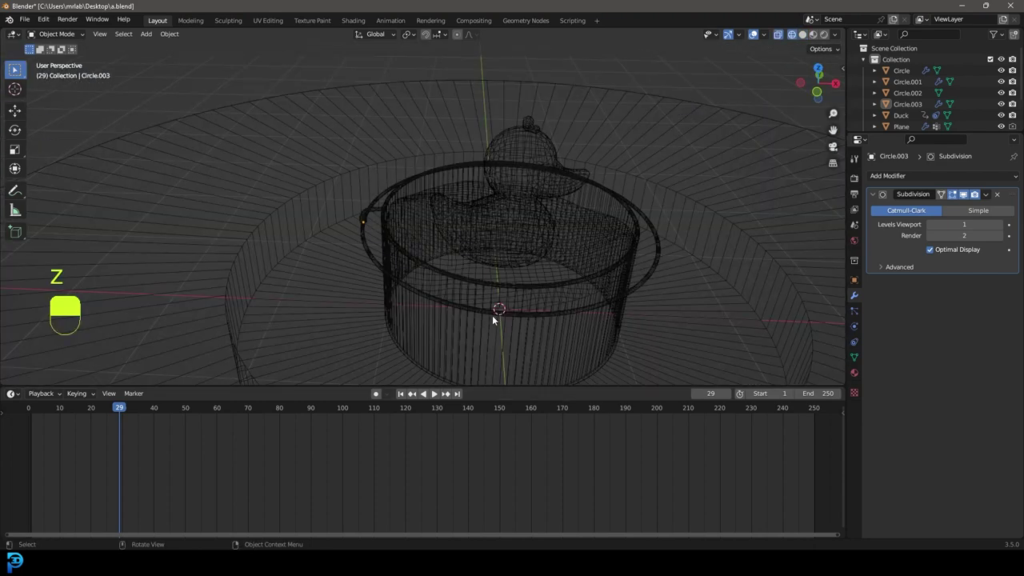
pyautogui.press('KP_7')
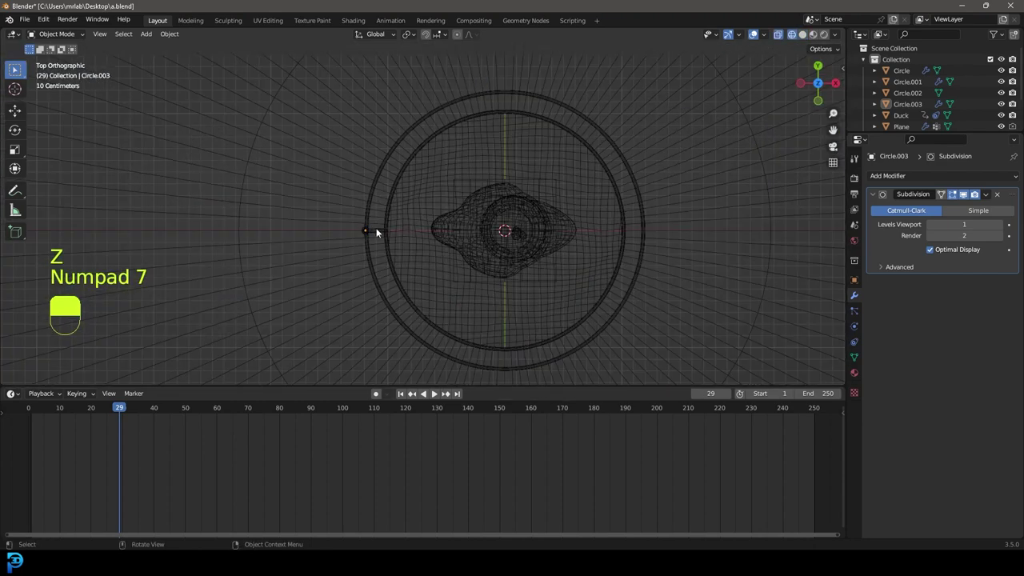
pyautogui.moveTo(380, 230); pyautogui.dragTo(413, 33)
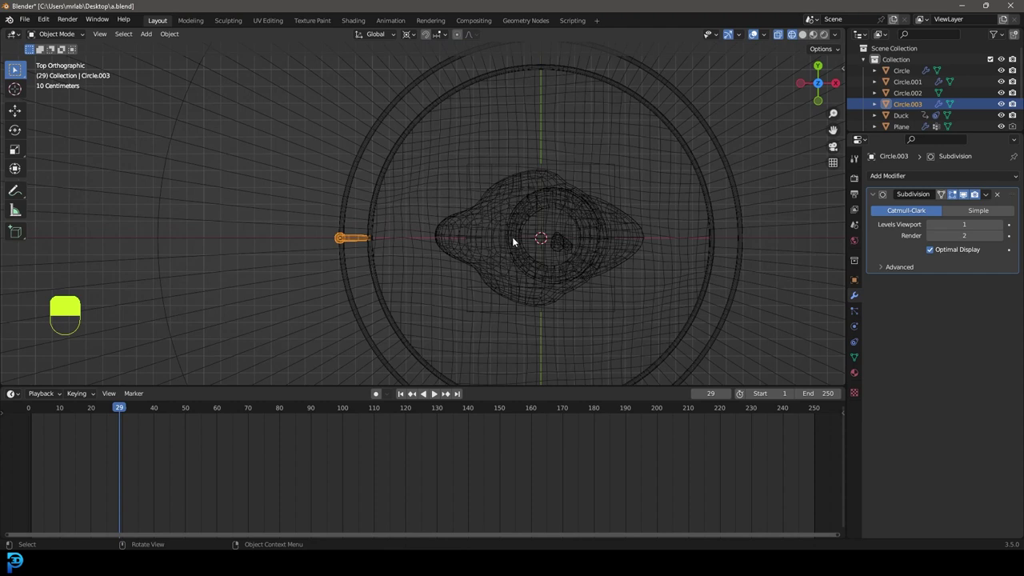
# Step: Duplicate the post repeatedly, rotating copies into place around the rim
pyautogui.press('shift+d')
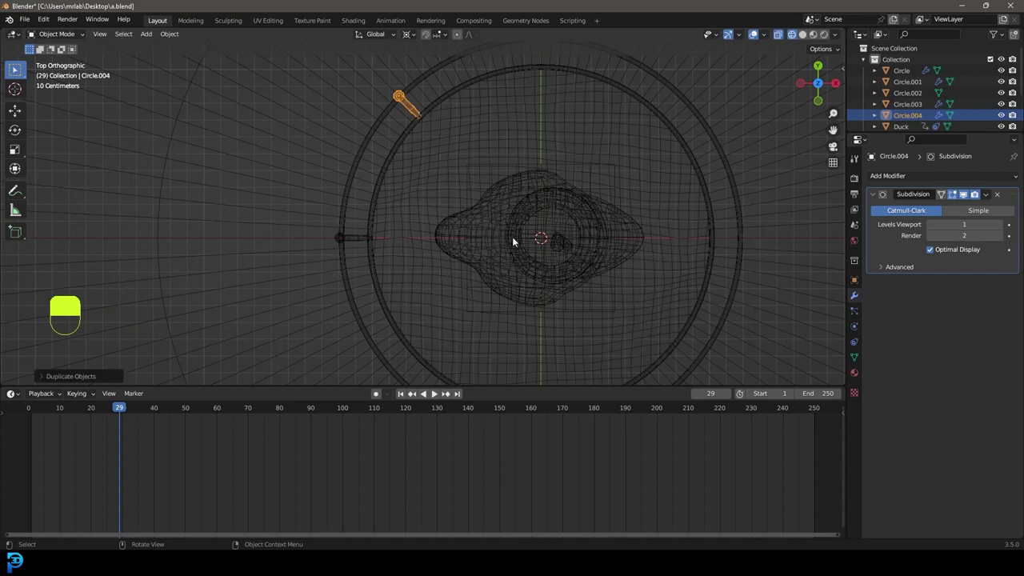
pyautogui.press('shift+r')
pyautogui.press('shift+r')
pyautogui.press('shift+r')
pyautogui.press('shift+r')
pyautogui.press('shift+r')
# Step: Add the last post copy and set the pivot point to Individual Origins to adjust it
pyautogui.press('shift+r')
pyautogui.press('z')
pyautogui.click(428, 303)
pyautogui.rightClick(427, 302)
pyautogui.moveTo(451, 265); pyautogui.dragTo(483, 218)
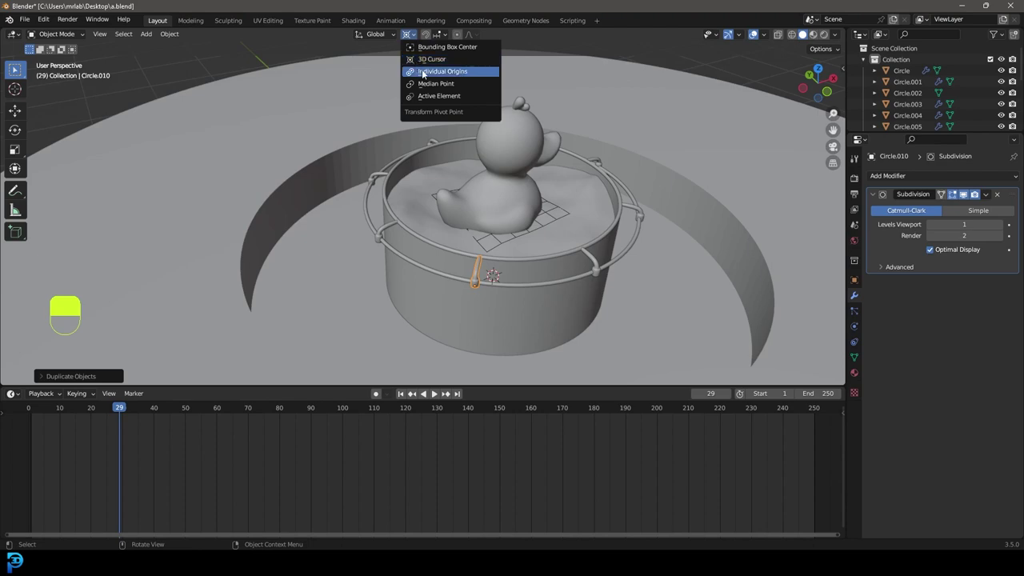
pyautogui.press('alt+a')
# Step: Save the file with the railing posts spaced around the container
pyautogui.press('ctrl+s')
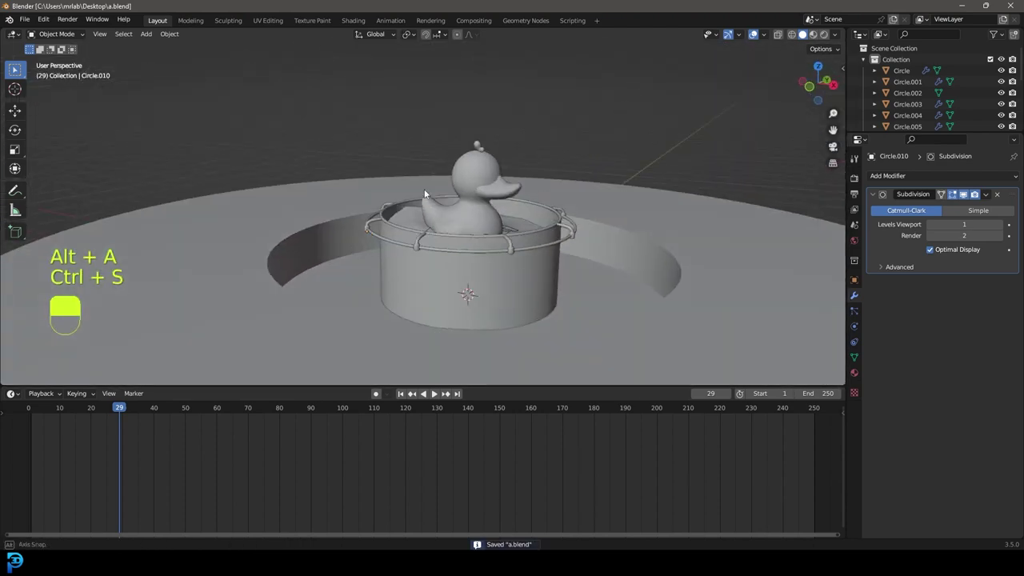
pyautogui.moveTo(431, 195); pyautogui.dragTo(369, 215)
pyautogui.press('ctrl+s')
pyautogui.press('ctrl+s')
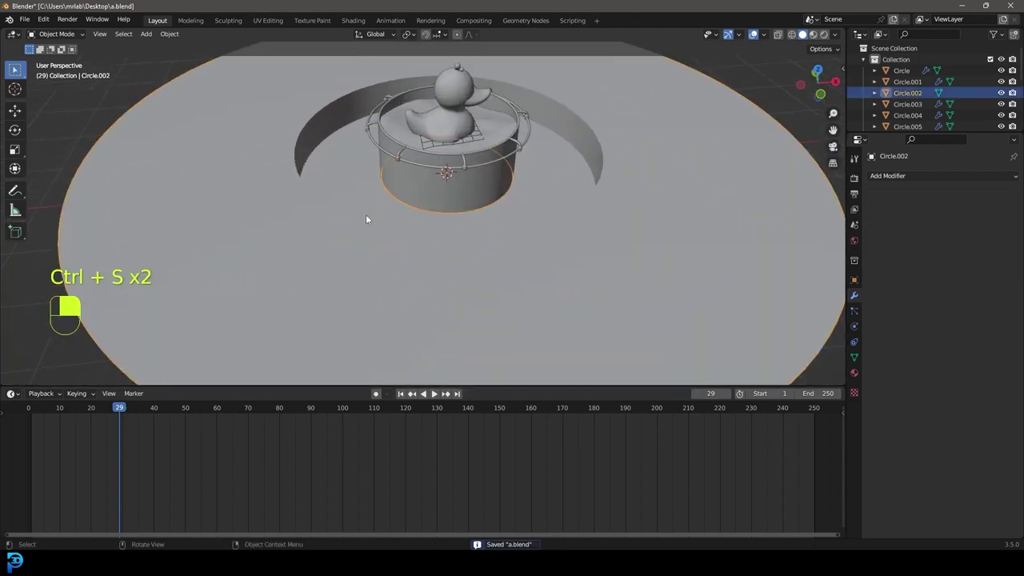
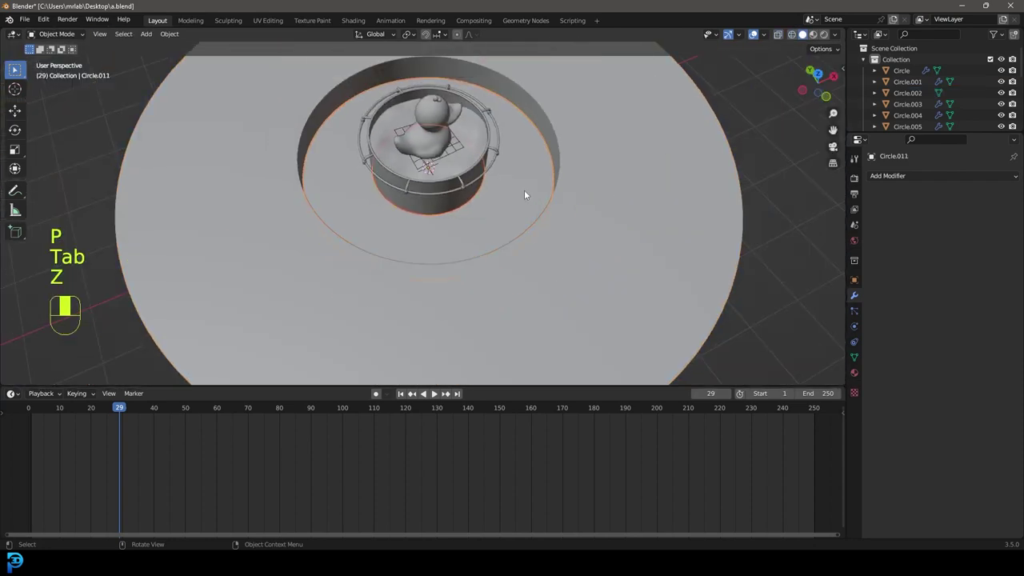
# Step: Move the ground ring geometry into position around the container
pyautogui.press('g')
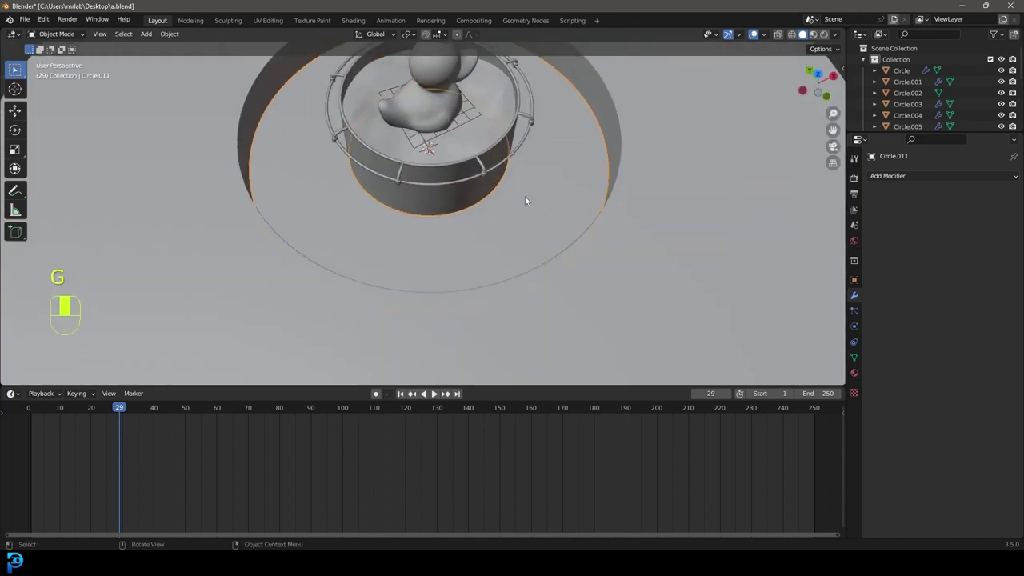
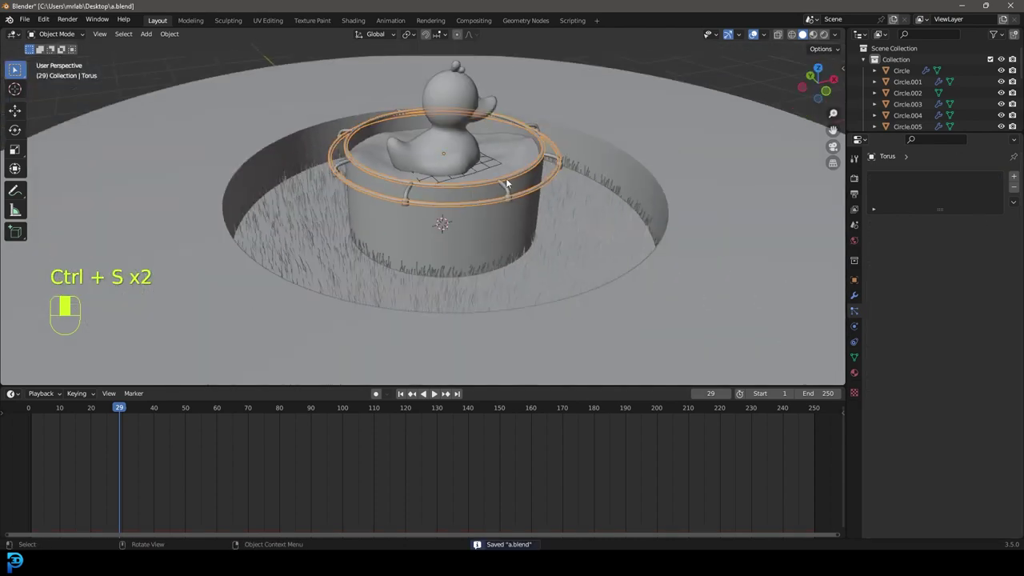
# Step: Enter Edit Mode in wireframe and select all of the torus geometry
pyautogui.press('Tab')
pyautogui.press('z')
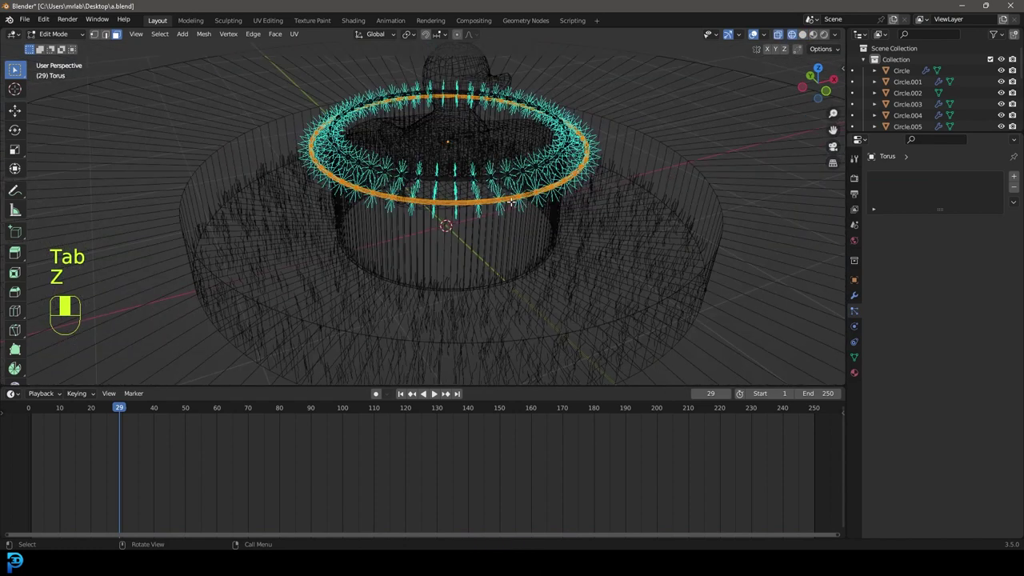
pyautogui.press('z')
pyautogui.press('shift+d')
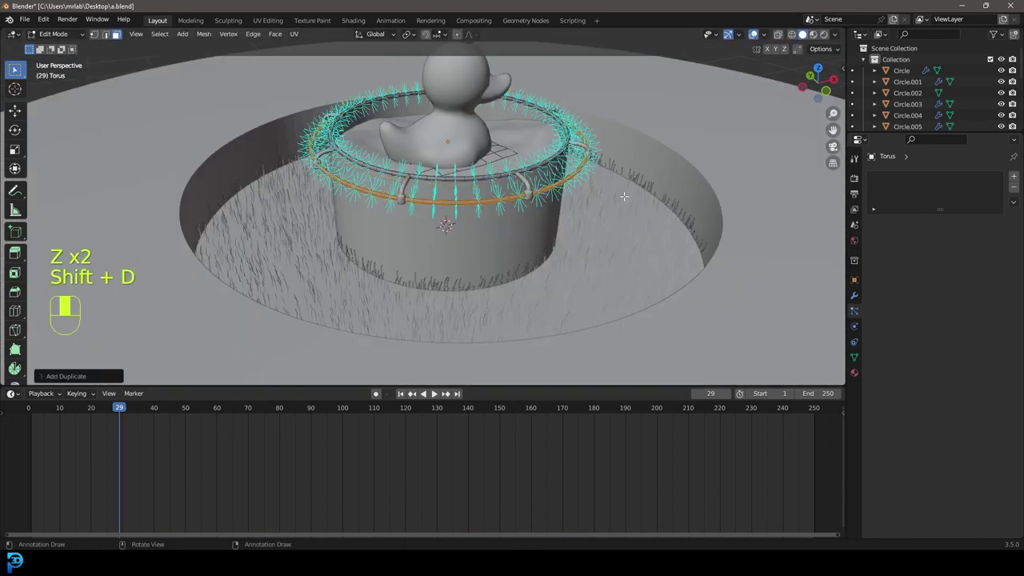
# Step: Scale the torus up into a thin, wide ring fitting along the outer grass wall
pyautogui.press('s')
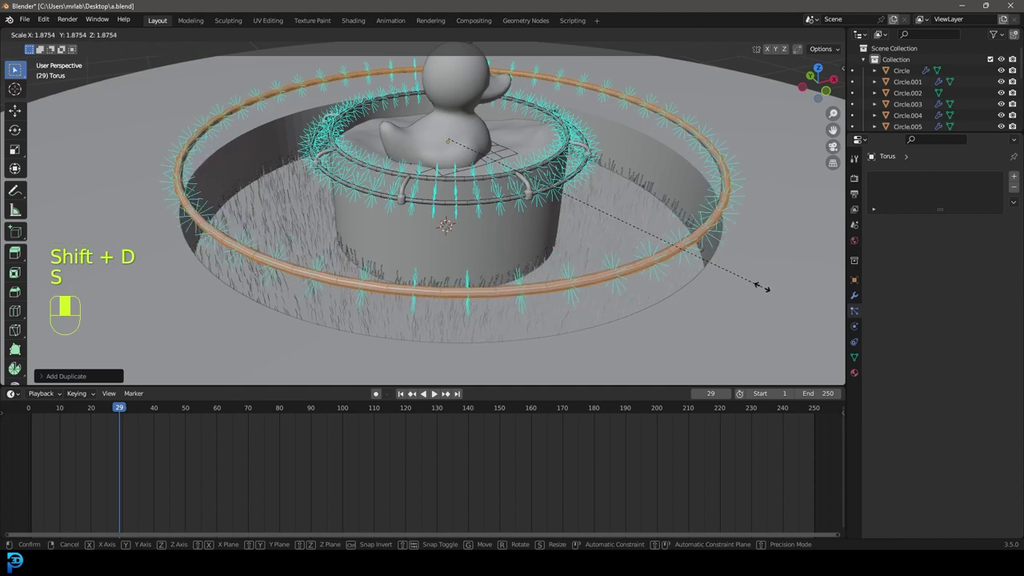
pyautogui.press('g')
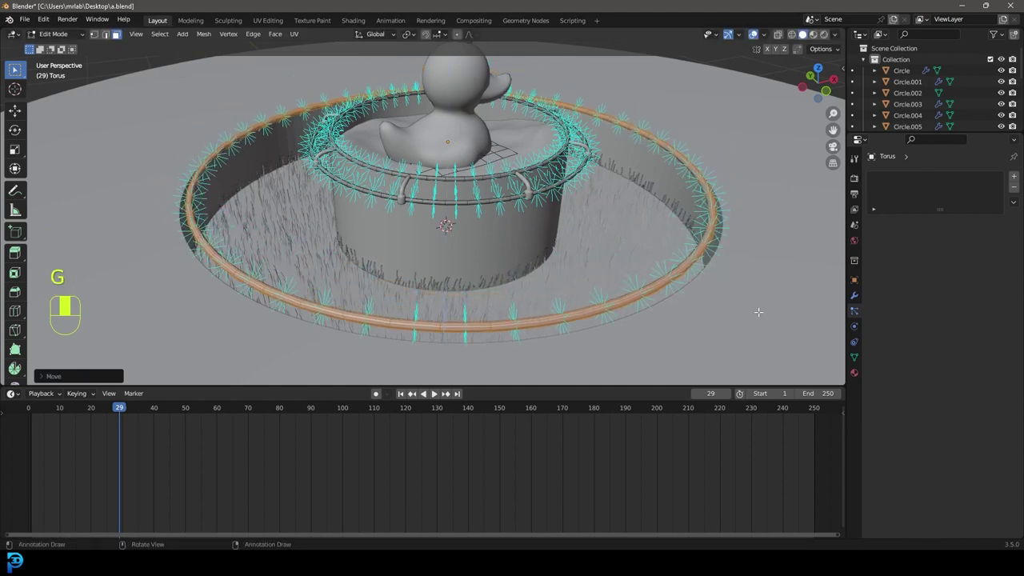
pyautogui.press('s')
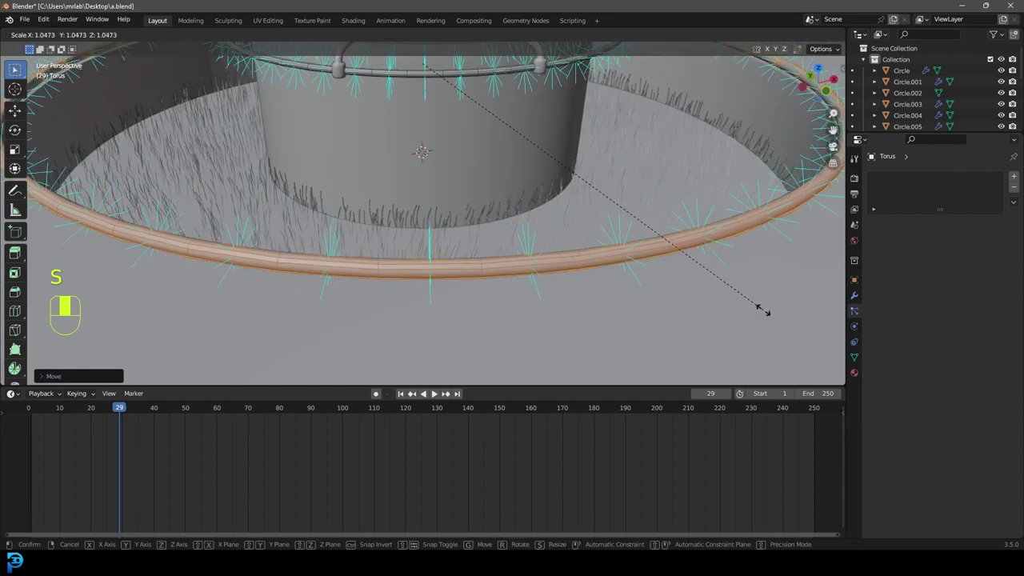
pyautogui.press('g')
pyautogui.press('alt+s')
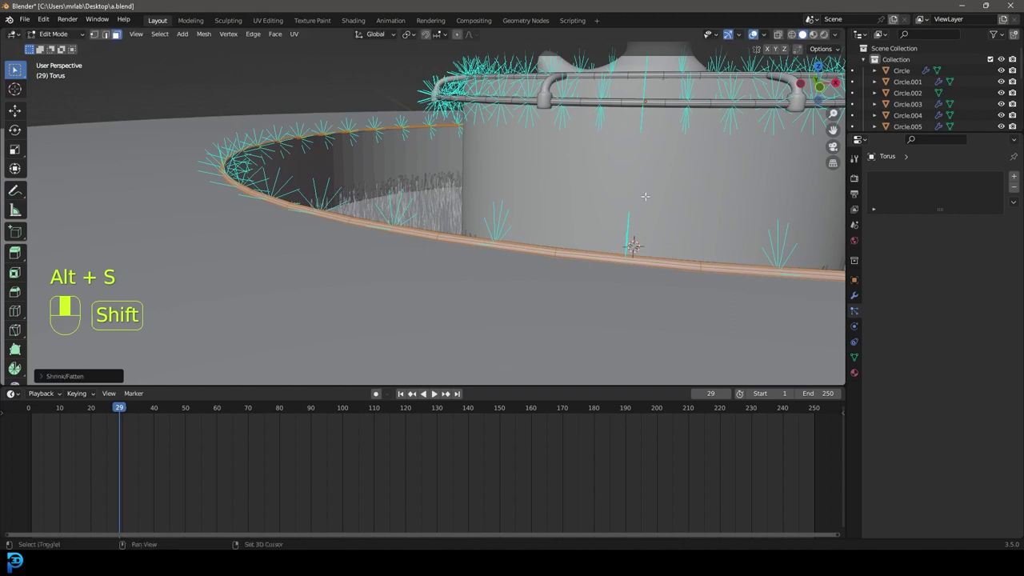
pyautogui.press('s')
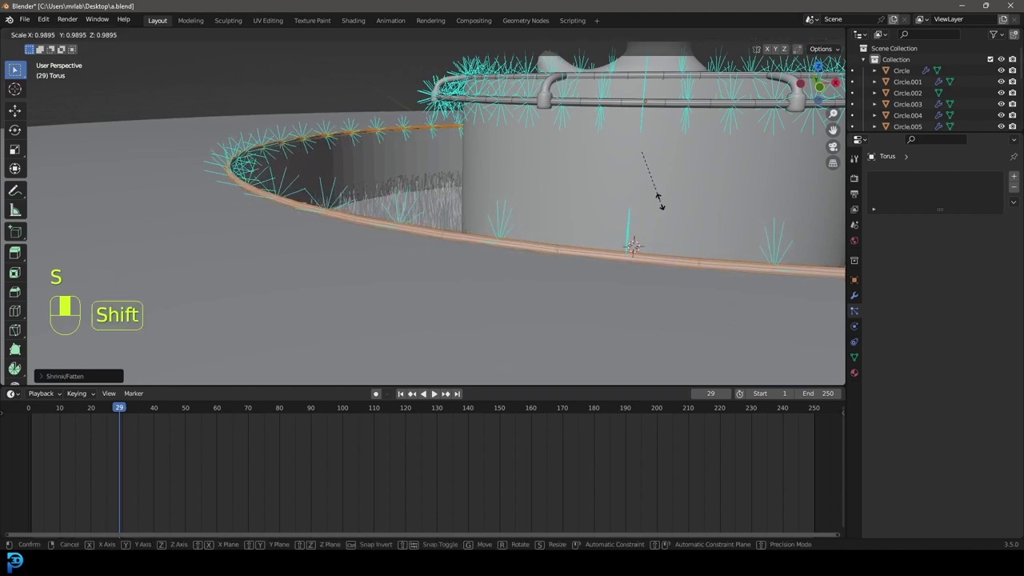
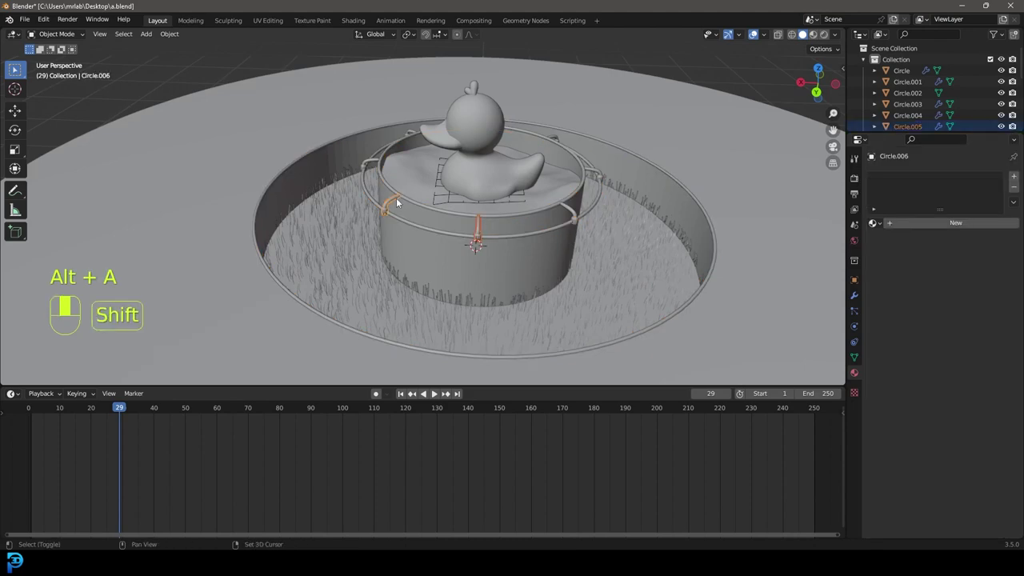
# Step: Shift-select the railing posts, brackets and outer rail Torus together for the brass material
pyautogui.click(316, 172)
pyautogui.moveTo(314, 159); pyautogui.dragTo(421, 234)
pyautogui.click(422, 235)
pyautogui.moveTo(422, 232); pyautogui.dragTo(497, 176)
pyautogui.click(497, 176)
pyautogui.moveTo(497, 176); pyautogui.dragTo(555, 249)
pyautogui.click(554, 249)
pyautogui.moveTo(555, 249); pyautogui.dragTo(418, 352)
pyautogui.click(418, 352)
pyautogui.moveTo(420, 352); pyautogui.dragTo(453, 285)
pyautogui.click(453, 285)
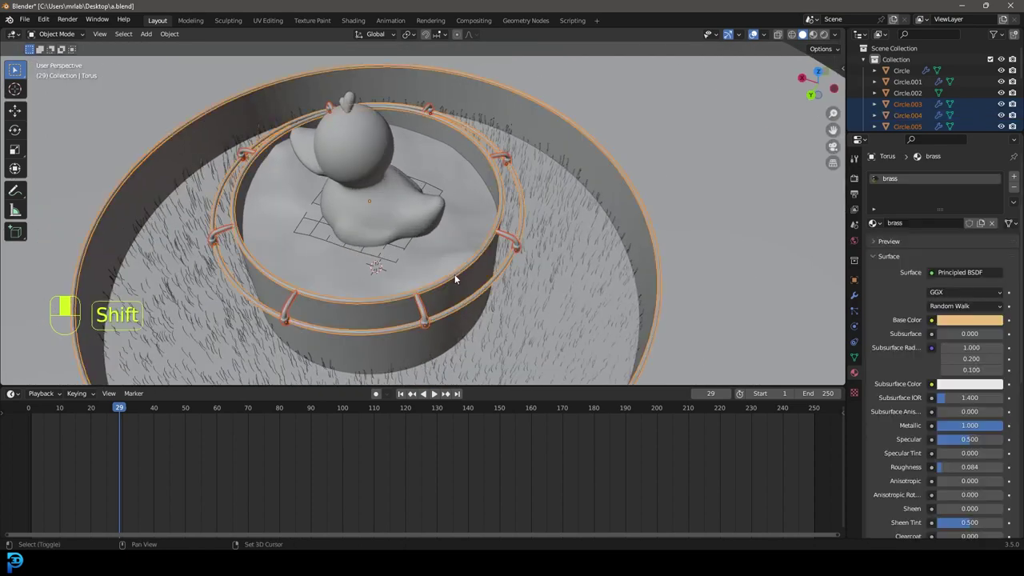
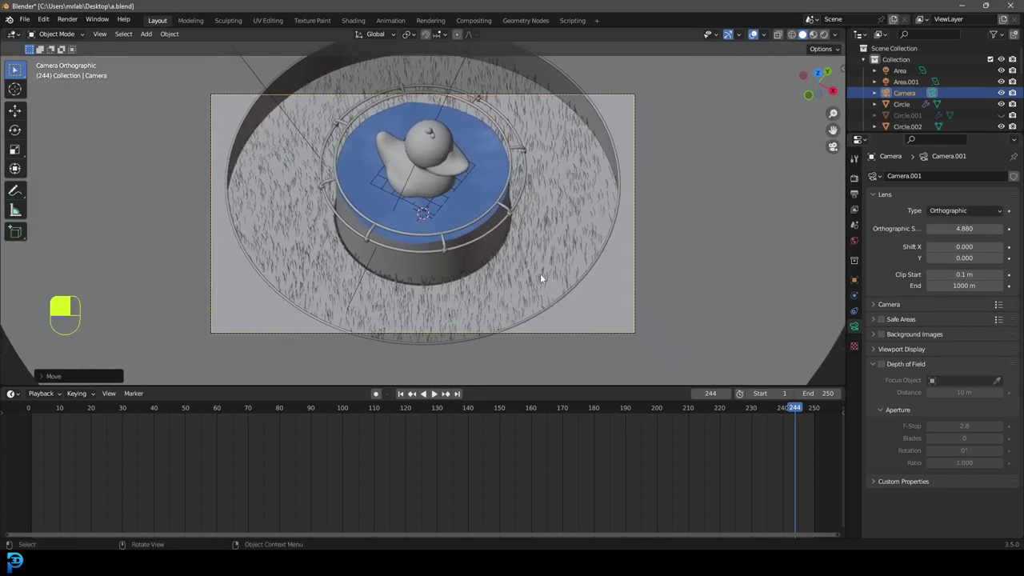
# Step: Return to Solid shading, save a.blend and render the final image from the orthographic camera
pyautogui.press('g')
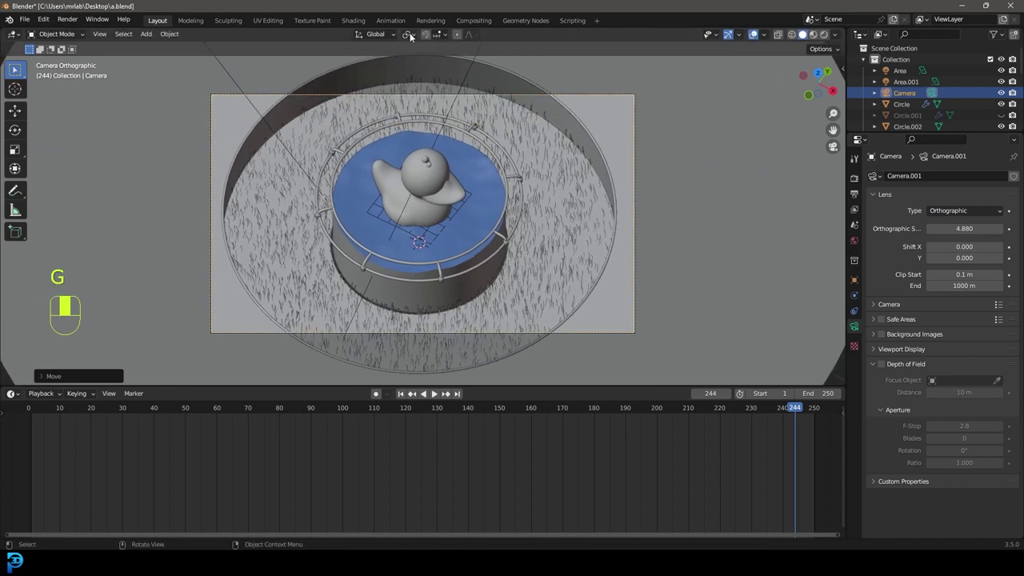
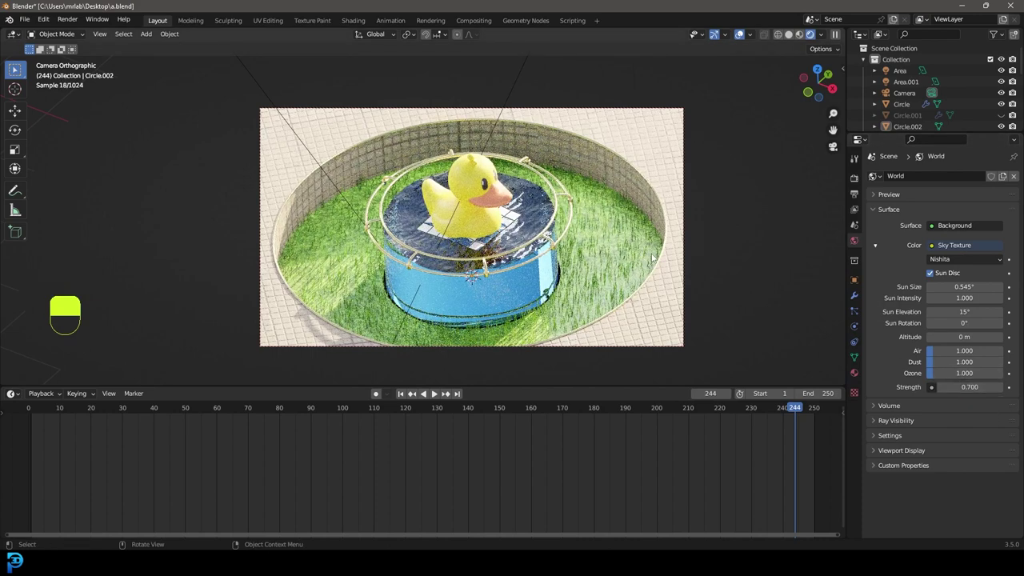
pyautogui.press('ctrl+s')
pyautogui.press('ctrl+s')
pyautogui.press('ctrl+s')
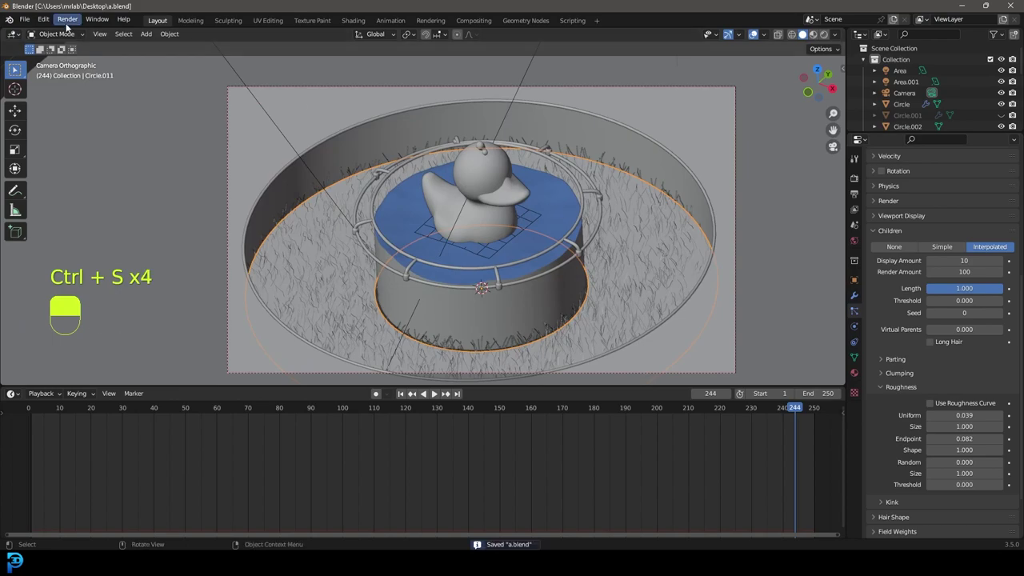